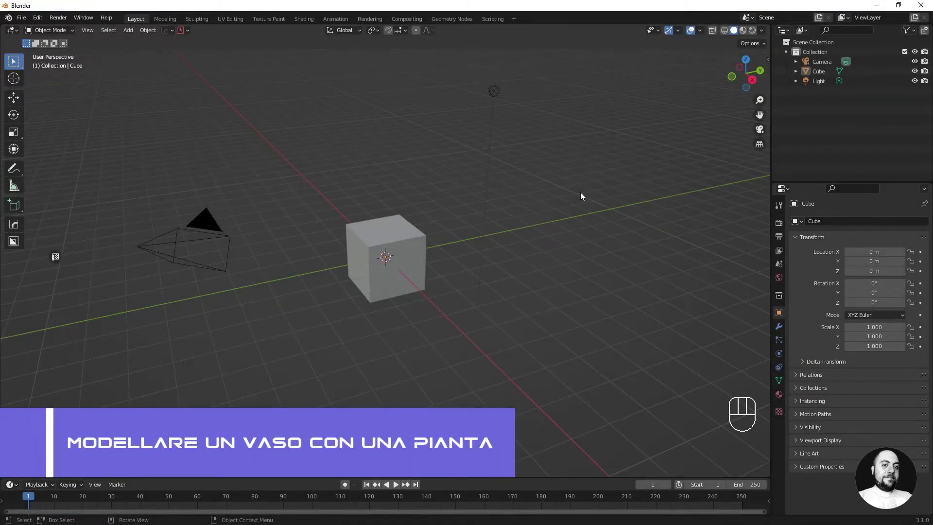
# - Delete the default cube, camera and light and switch to the front orthographic view
pyautogui.press('a')
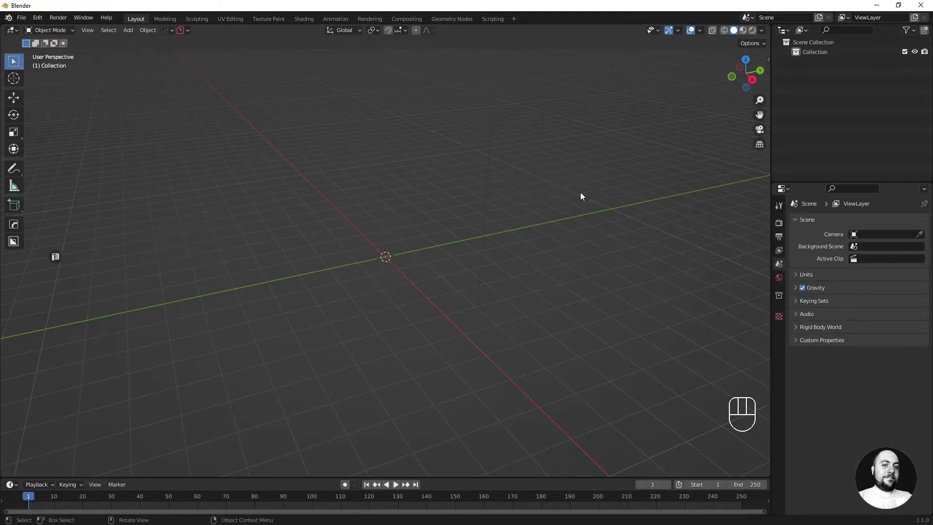
pyautogui.press('KP_1')
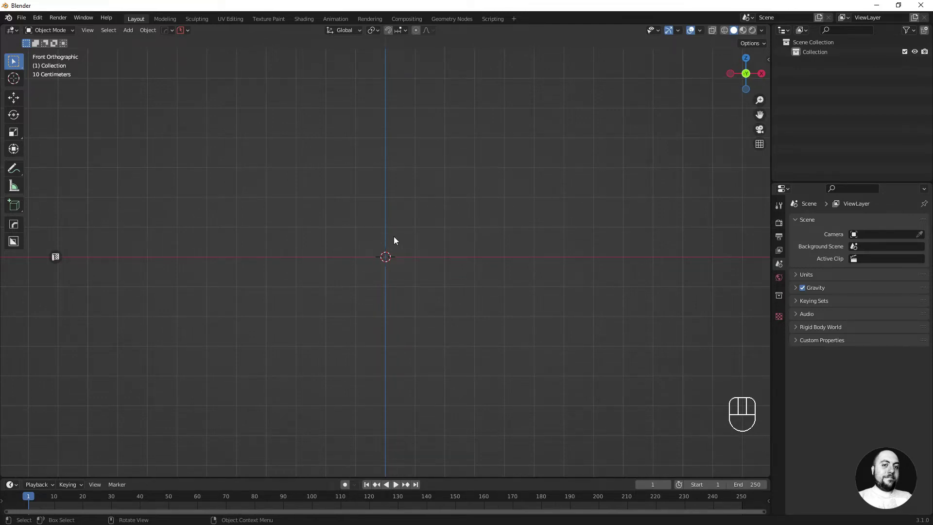
# - Add a cylinder and raise it along Z so it rests on the ground
pyautogui.press('shift+a')
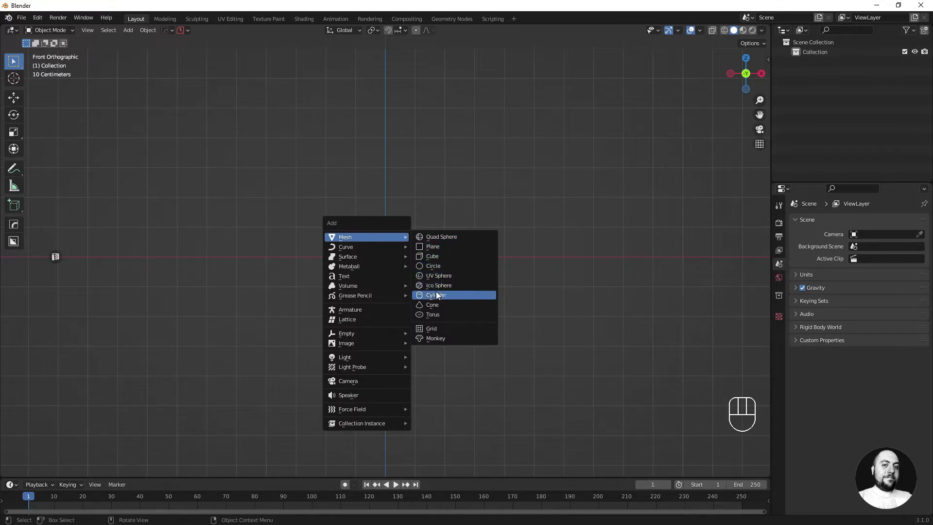
pyautogui.press('g')
pyautogui.press('z')
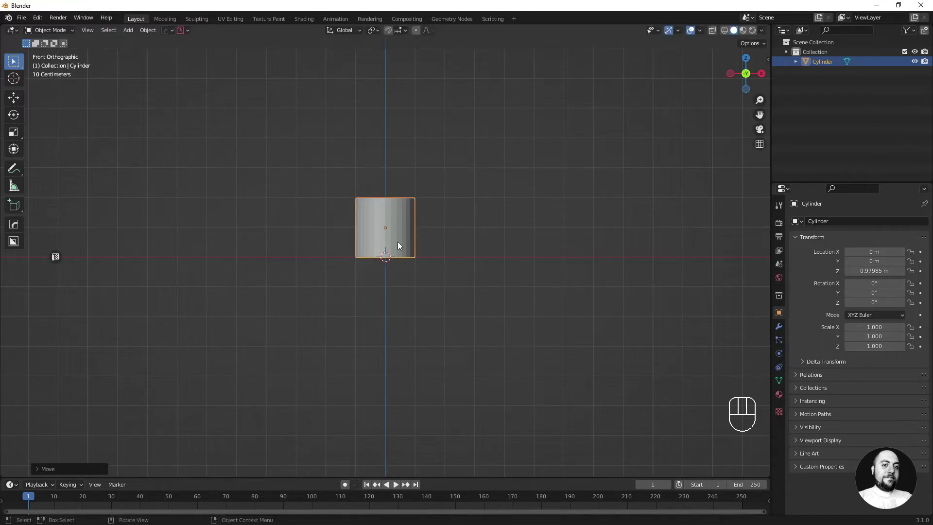
# - Taper the cylinder's bottom face narrower and delete its top face to leave an open pot
pyautogui.press('Tab')
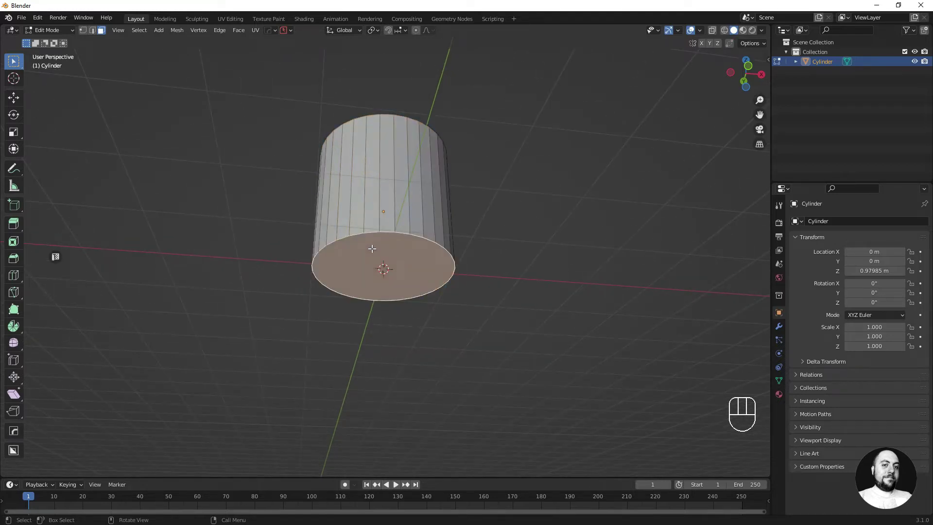
pyautogui.press('KP_1')
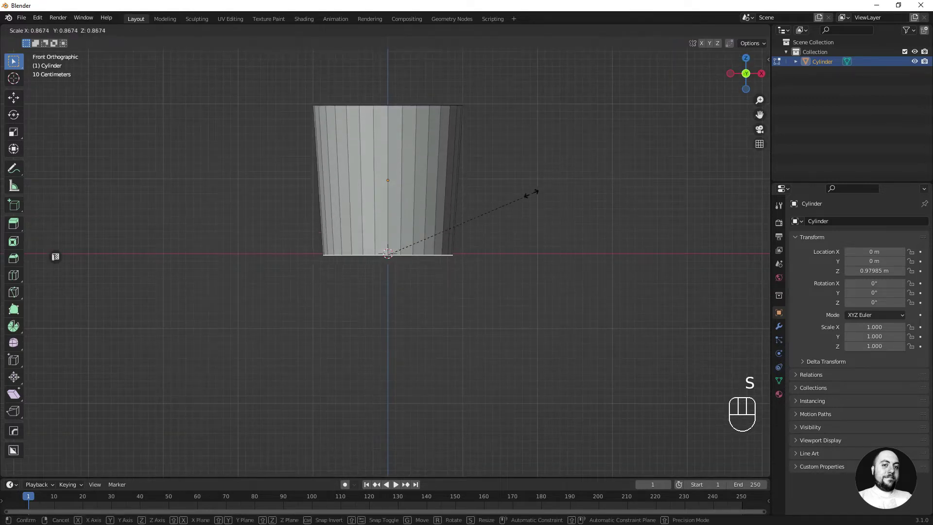
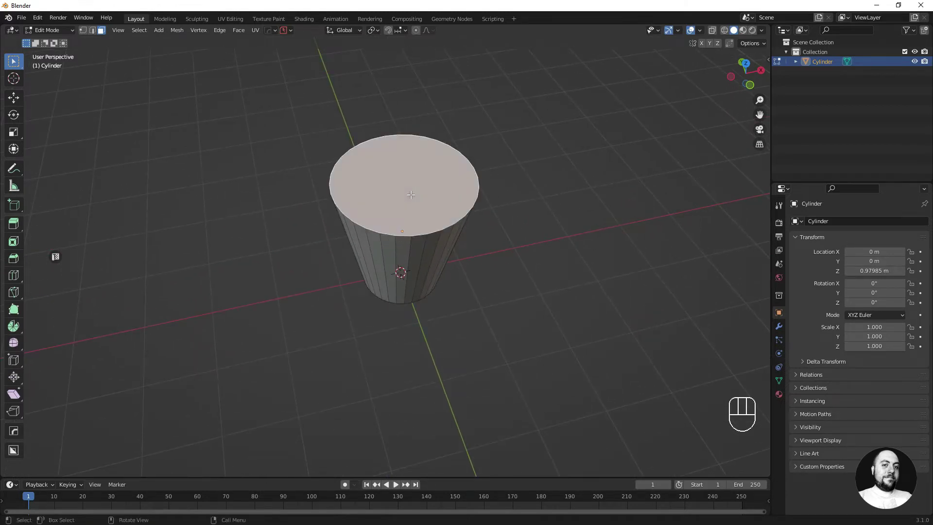
pyautogui.press('x')
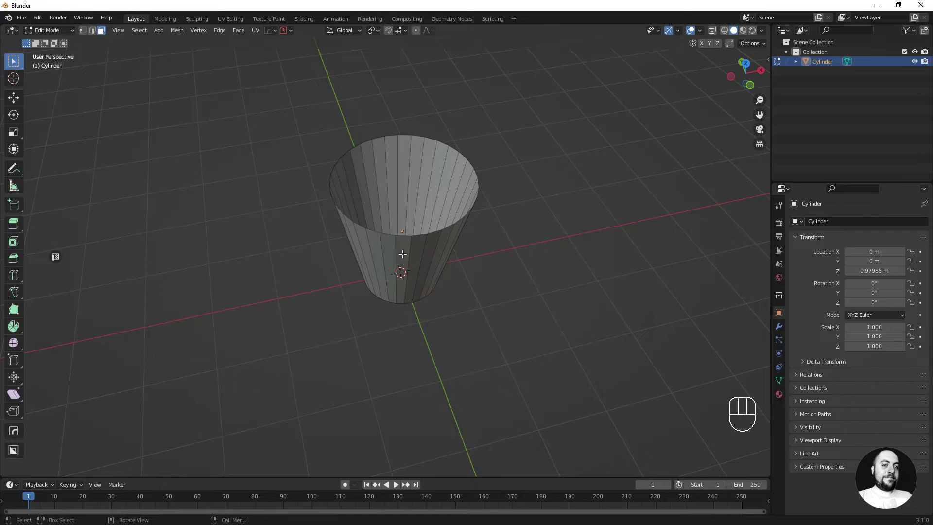
pyautogui.press('Tab')
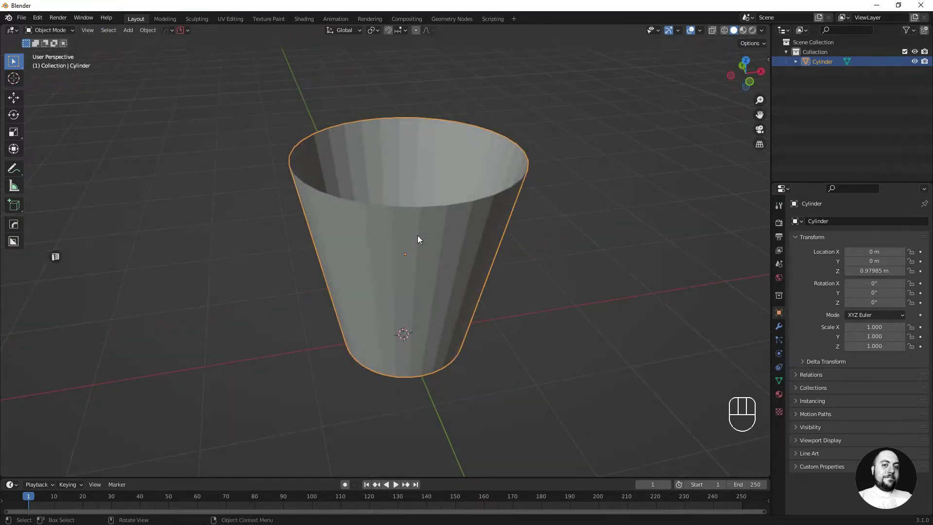
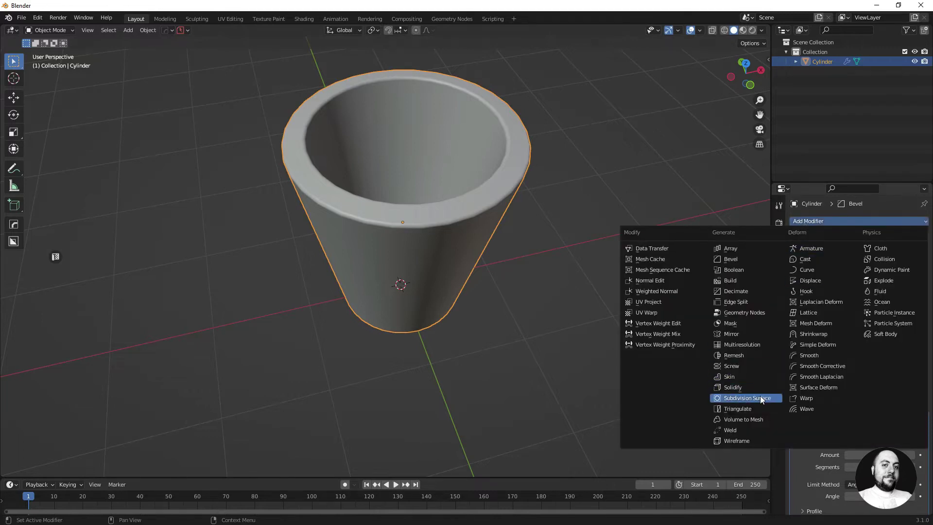
# - Adjust the pot's Solidify (0.2 m, offset -1) and Bevel (0.03 m, 3 segments) modifiers in the stack
pyautogui.moveTo(762, 399); pyautogui.dragTo(807, 266)
pyautogui.press('ctrl+z')
pyautogui.moveTo(801, 264); pyautogui.dragTo(789, 258)
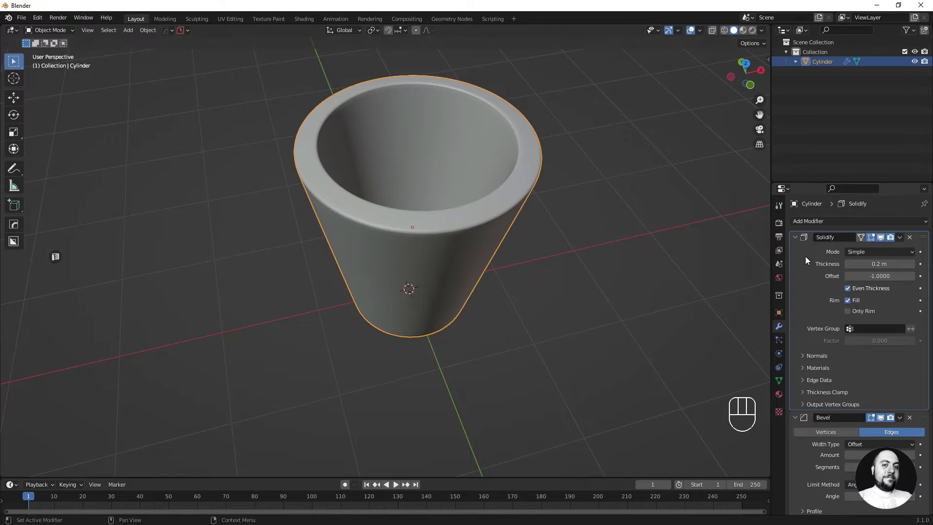
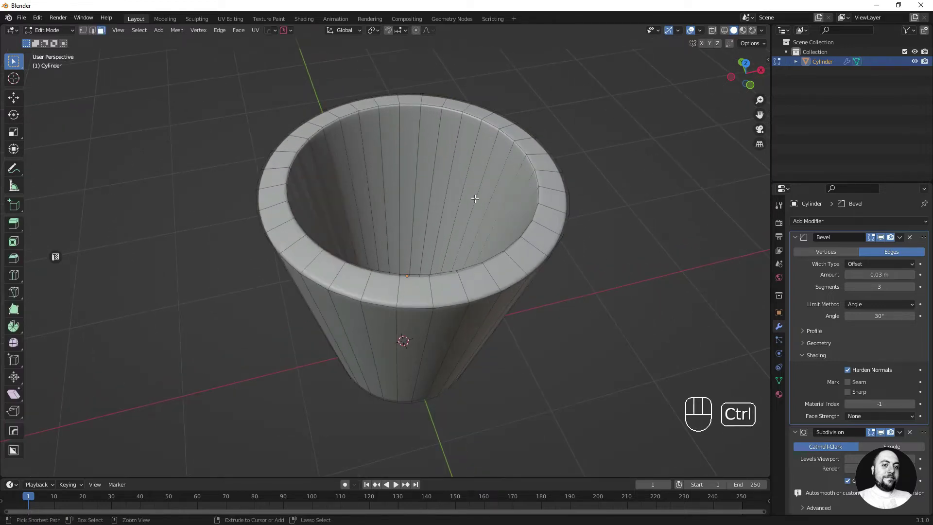
# - Cut an edge loop just inside the rim, duplicate it in place and separate it as the soil object
pyautogui.press('ctrl+r')
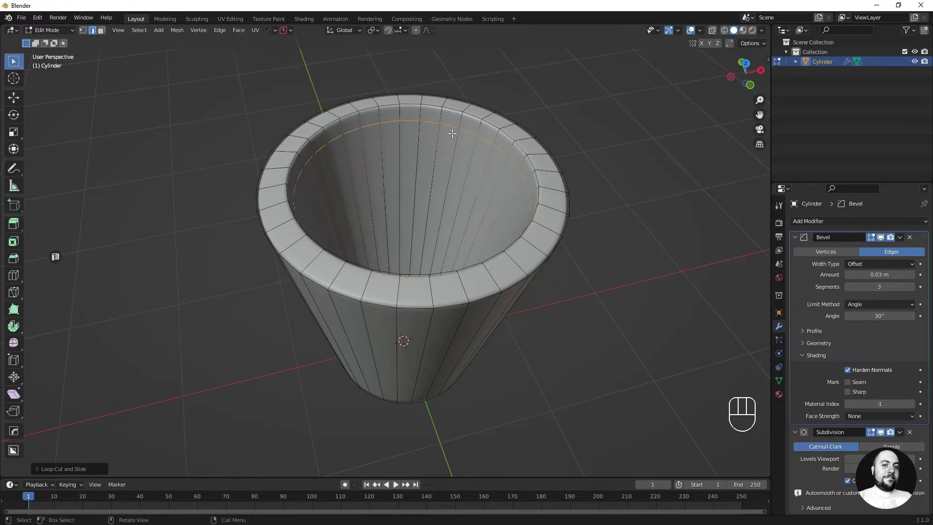
pyautogui.press('shift+d')
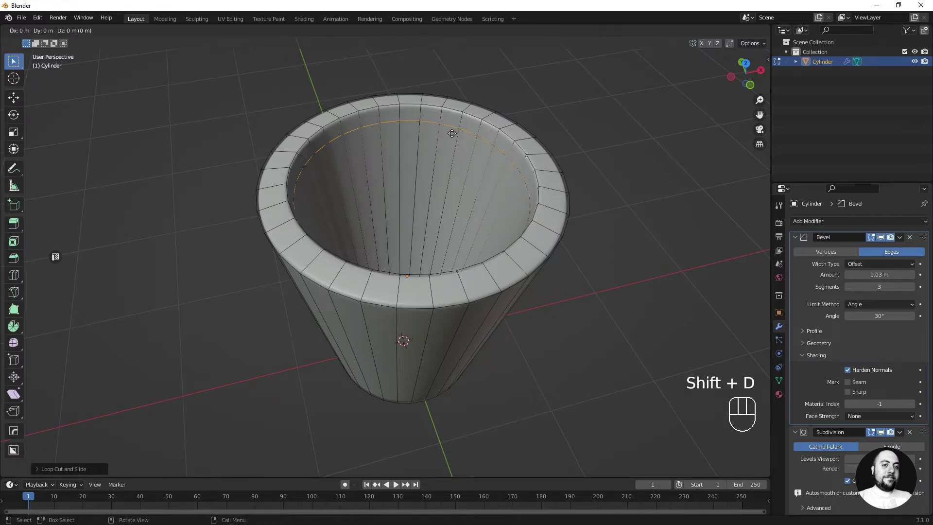
pyautogui.press('Return')
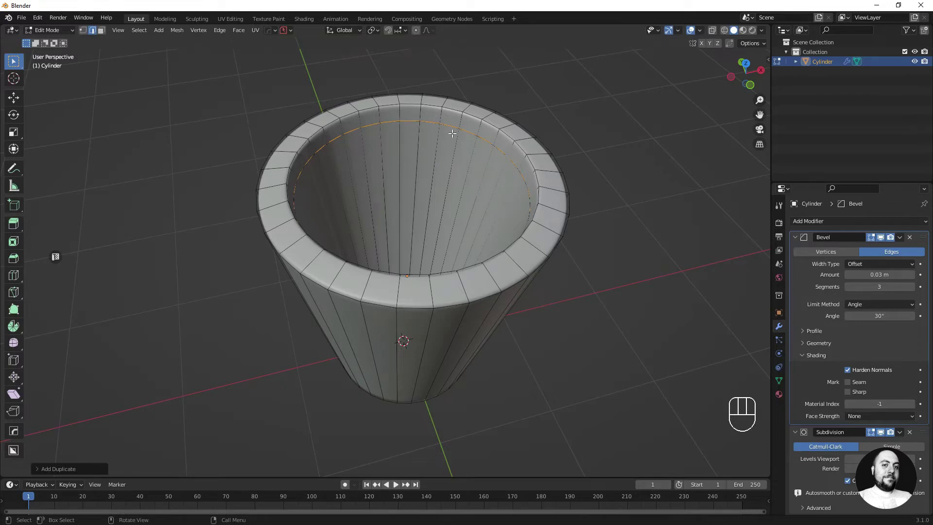
pyautogui.press('p')
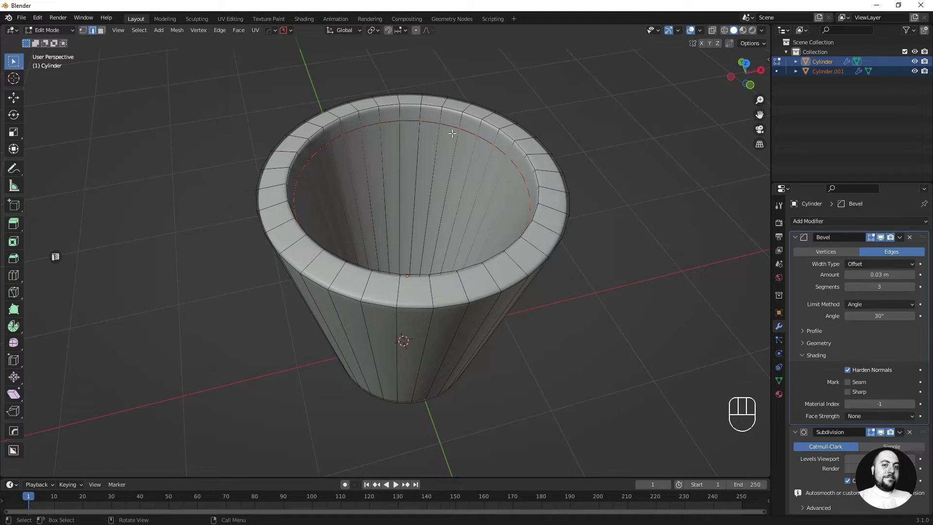
pyautogui.press('Tab')
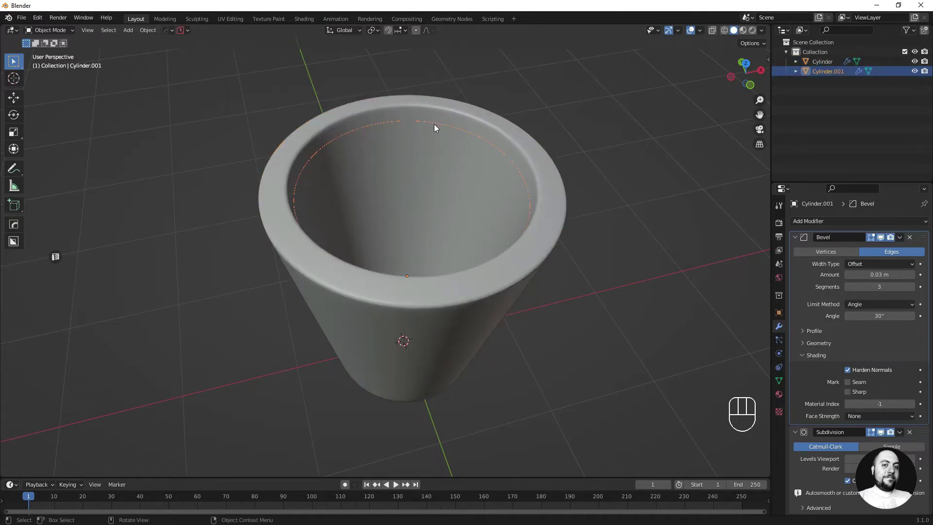
# - Extrude the soil ring inward, collapse it into a filled disc and add concentric loop cuts
pyautogui.press('Tab')
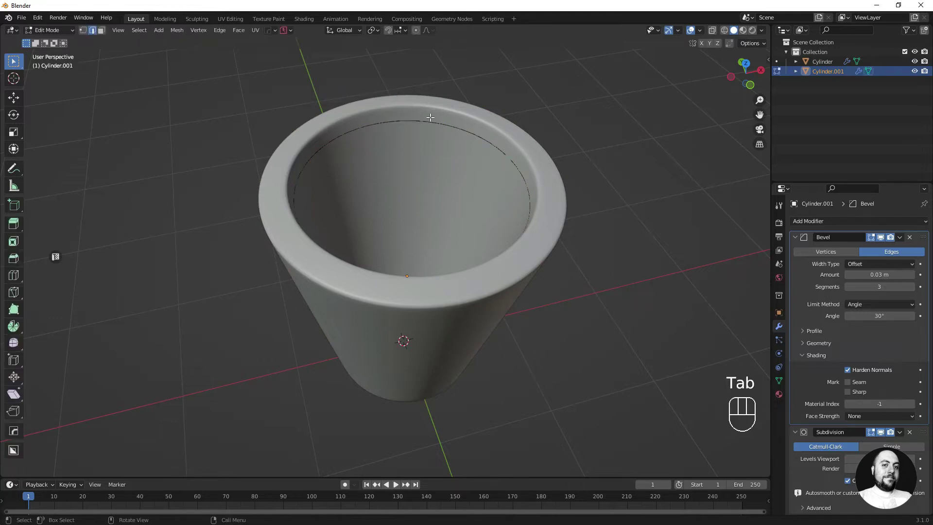
pyautogui.press('a')
pyautogui.press('ctrl+z')
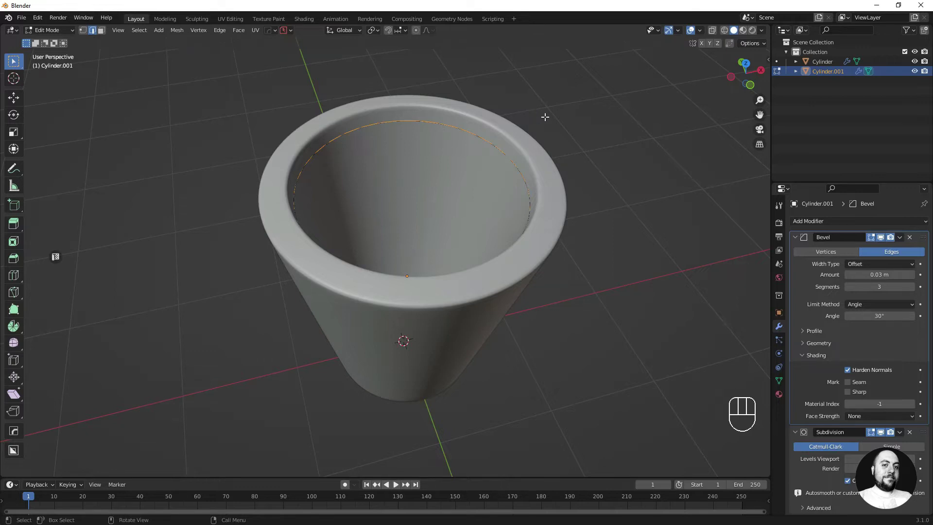
pyautogui.press('e')
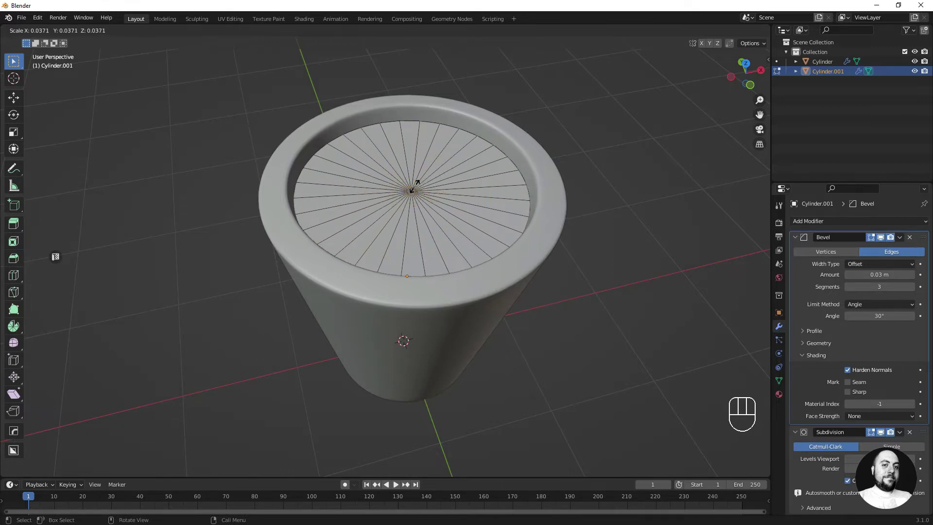
pyautogui.press('f')
pyautogui.press('ctrl+r')
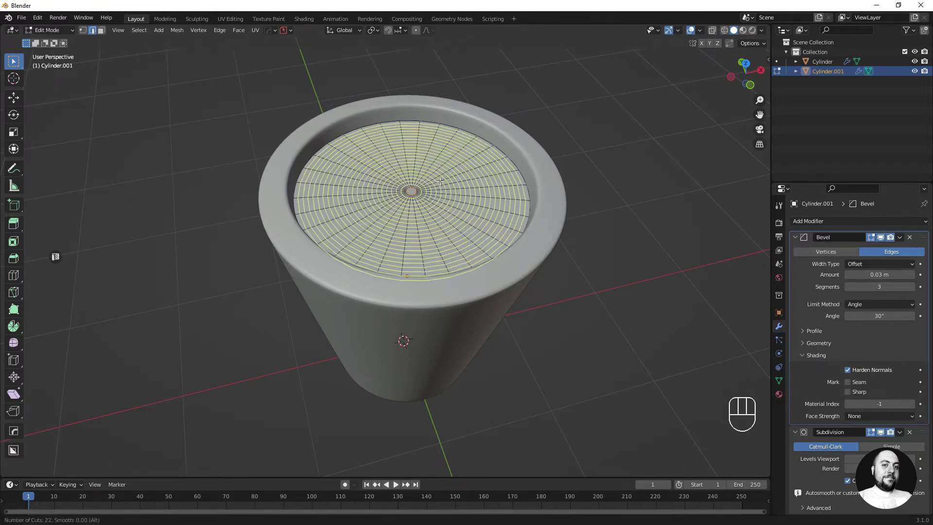
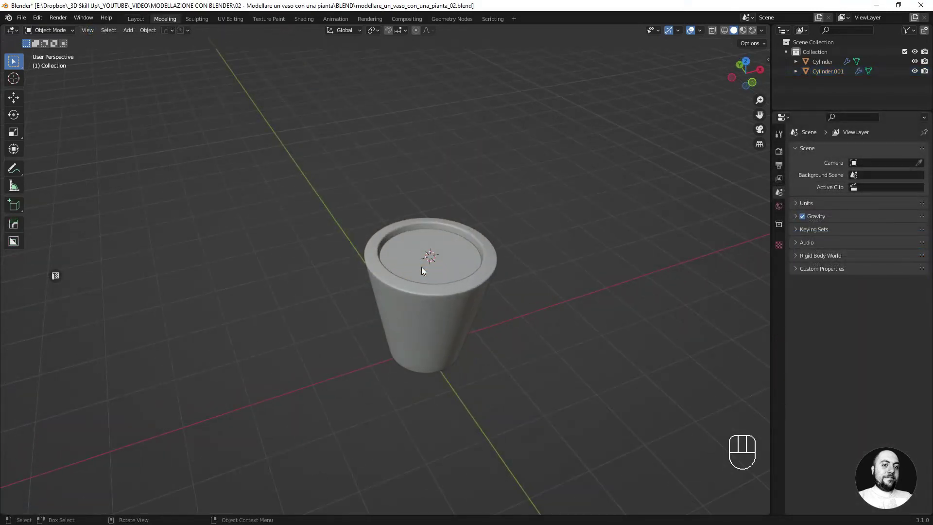
# - From front view, add a plane and rotate it 90° about X to stand upright over the pot
pyautogui.press('KP_1')
pyautogui.press('shift+a')
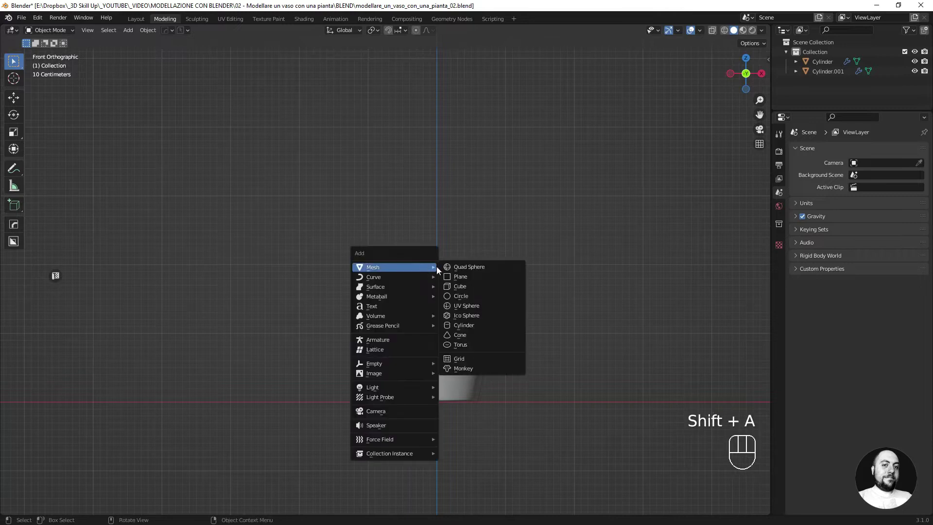
pyautogui.press('r')
pyautogui.press('x')
pyautogui.press('KP_9')
pyautogui.press('Return')
# - Scale the upright plane along X into a slim strip
pyautogui.press('s')
pyautogui.press('x')
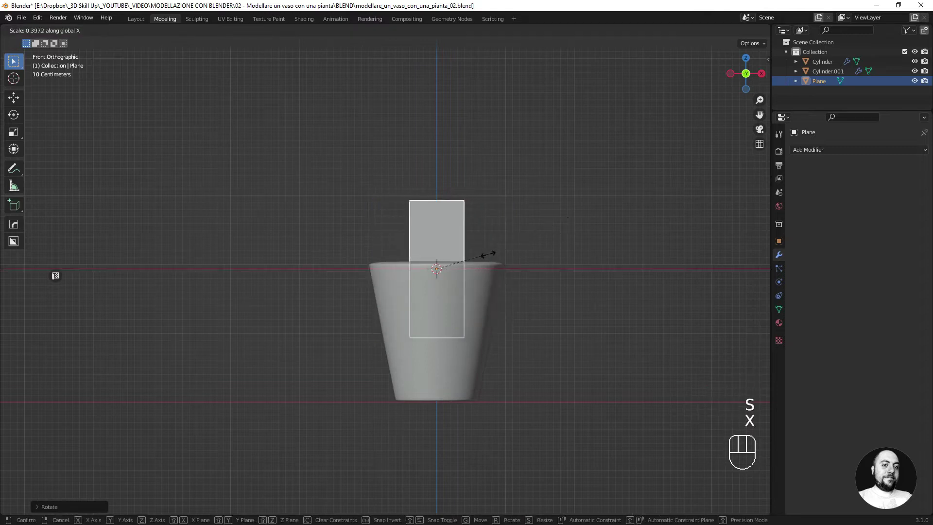
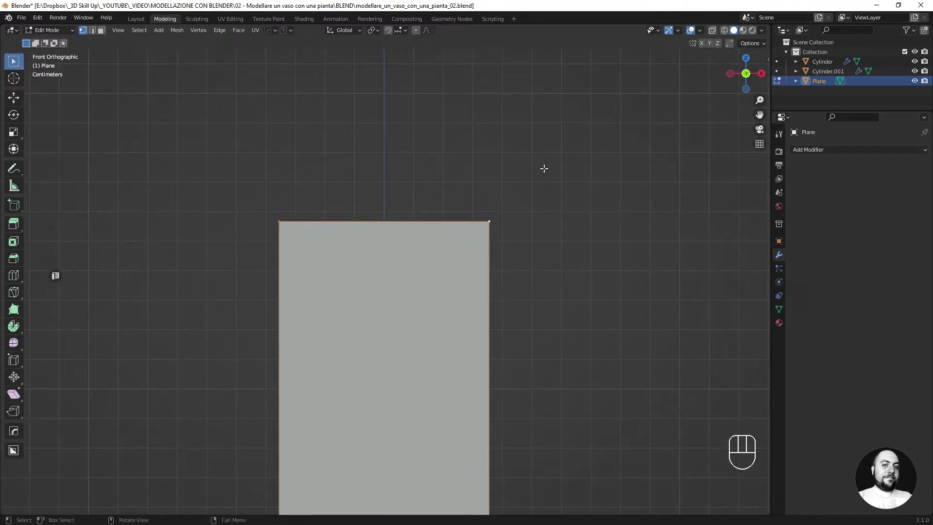
# - Scale the plane's top edge to a point along X and add horizontal loop cuts across it
pyautogui.press('s')
pyautogui.press('x')
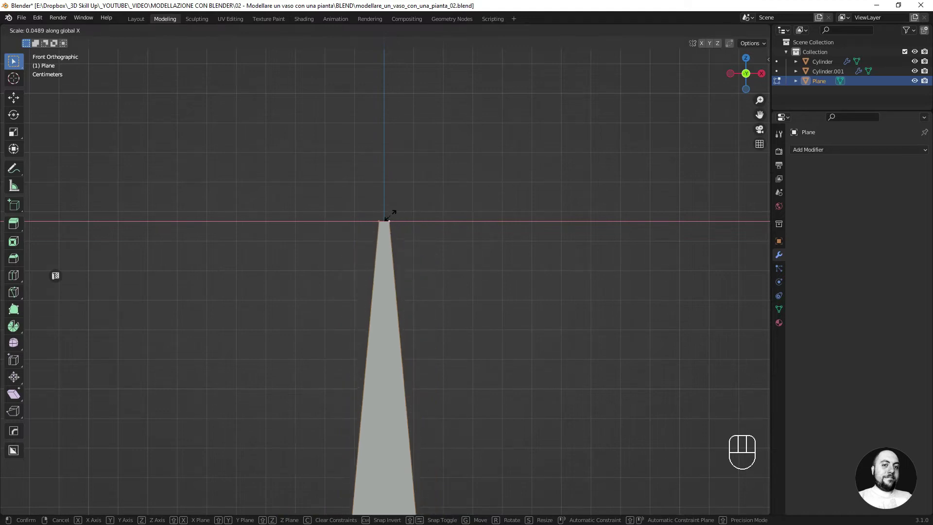
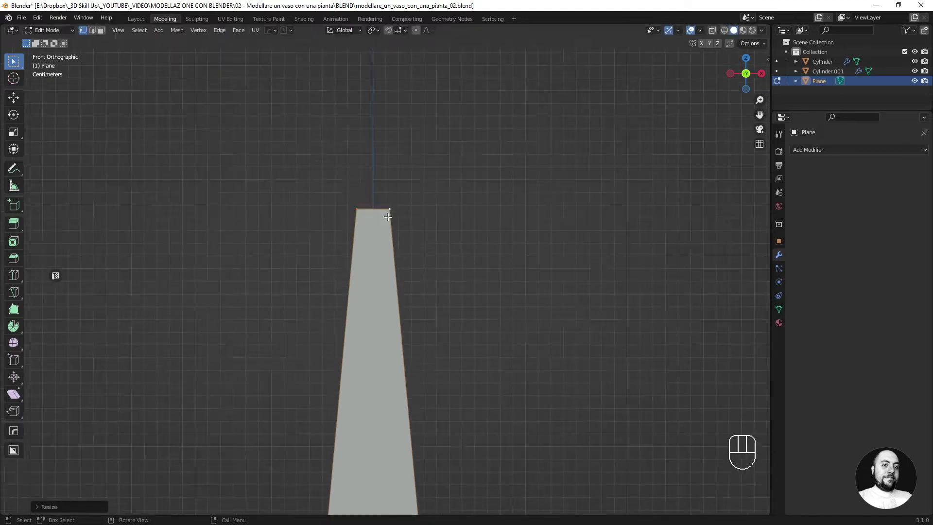
pyautogui.press('s')
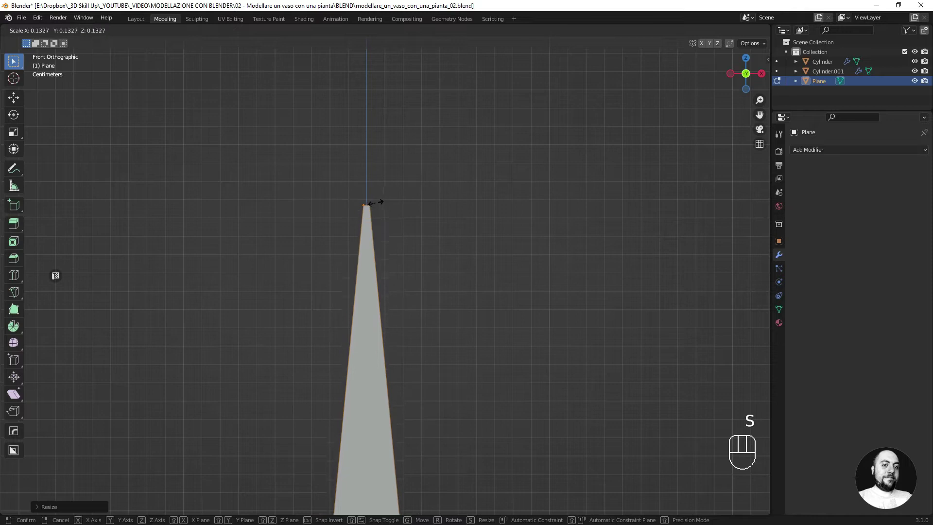
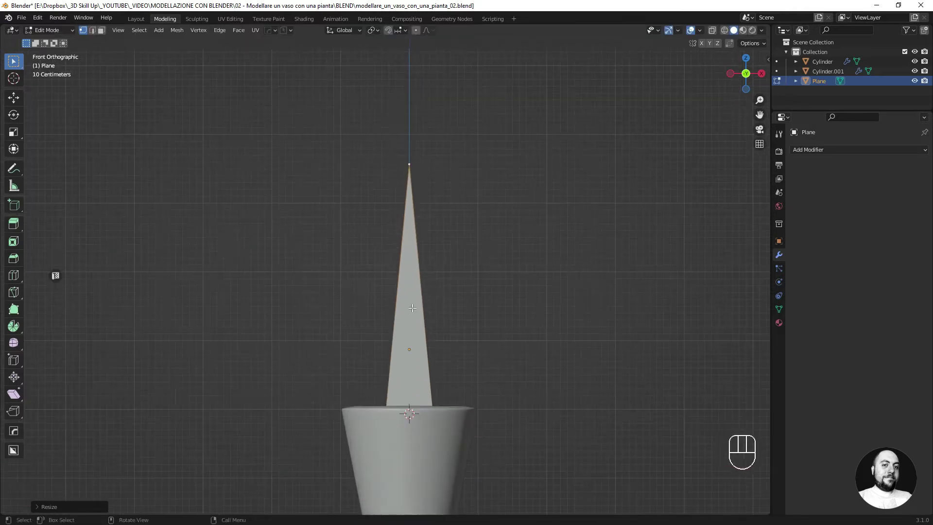
pyautogui.press('ctrl+r')
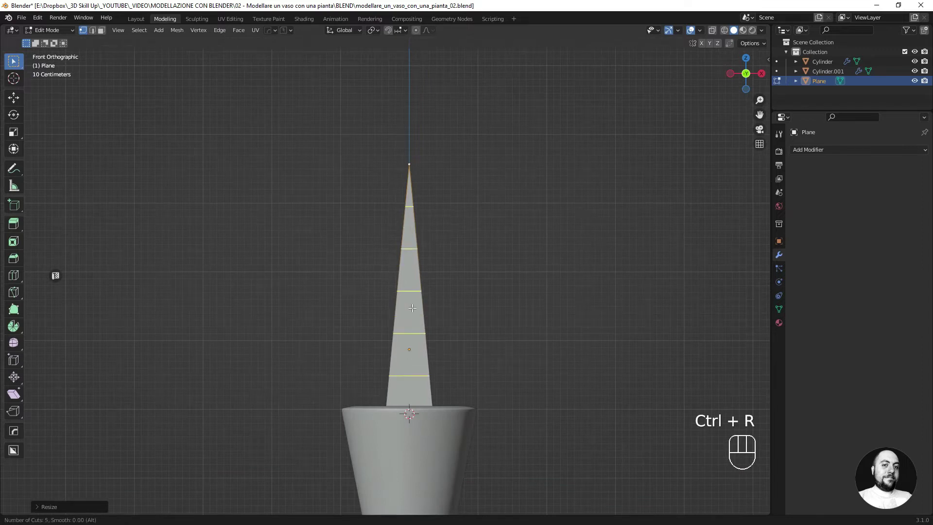
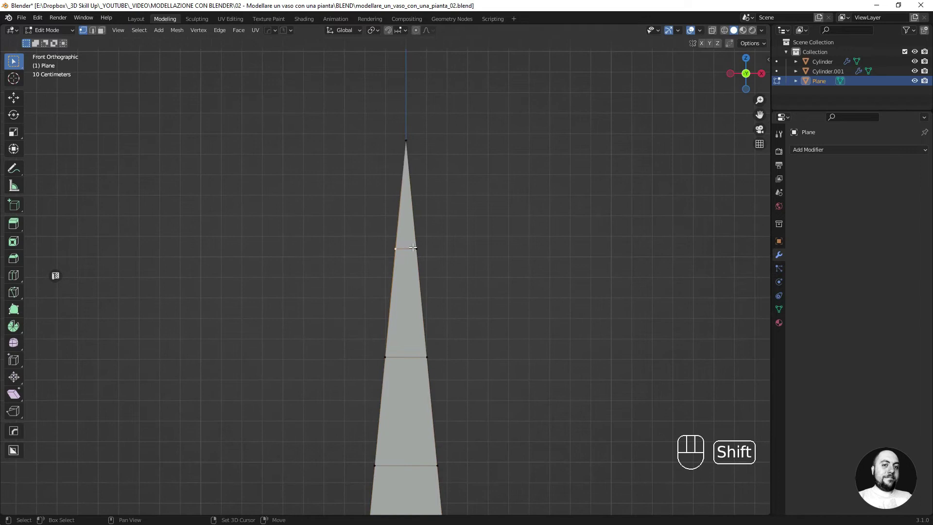
# - Widen the middle cross edge and pinch the lower edge along X into a leaf blade shape
pyautogui.press('s')
pyautogui.press('x')
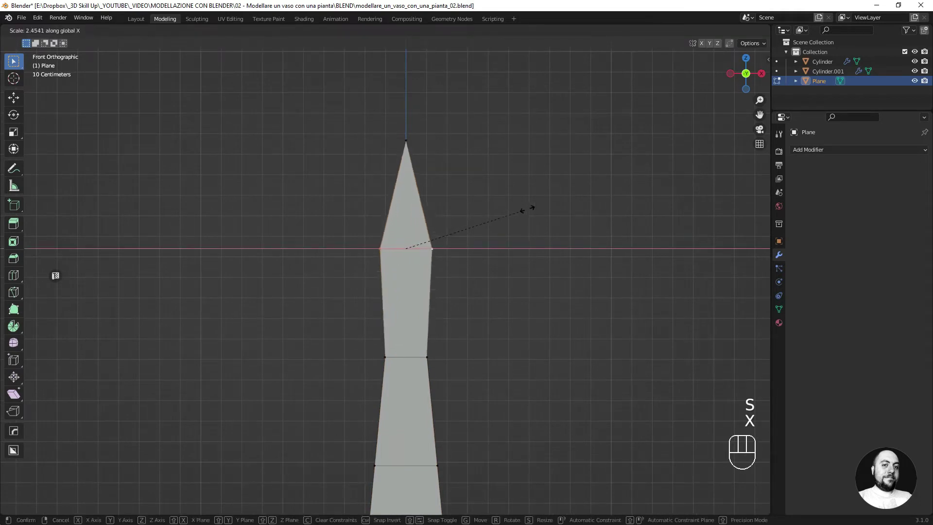
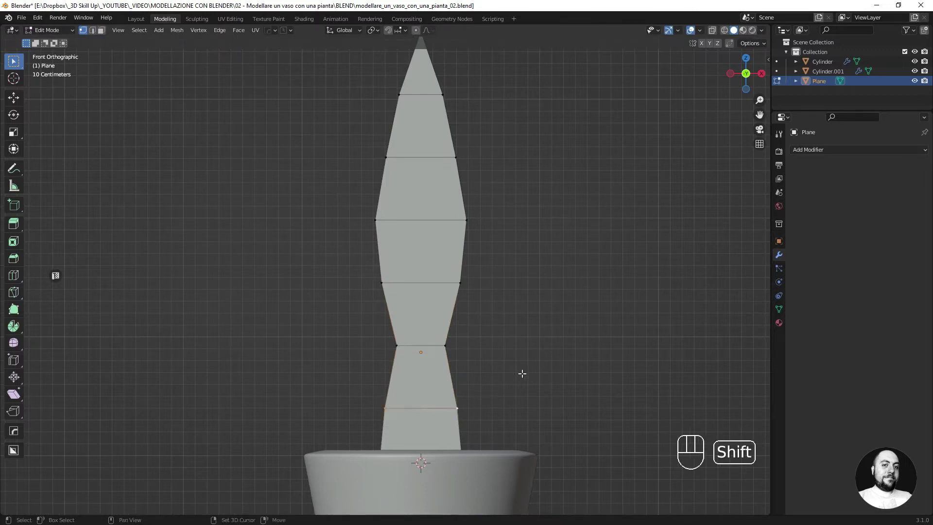
pyautogui.press('s')
pyautogui.press('x')
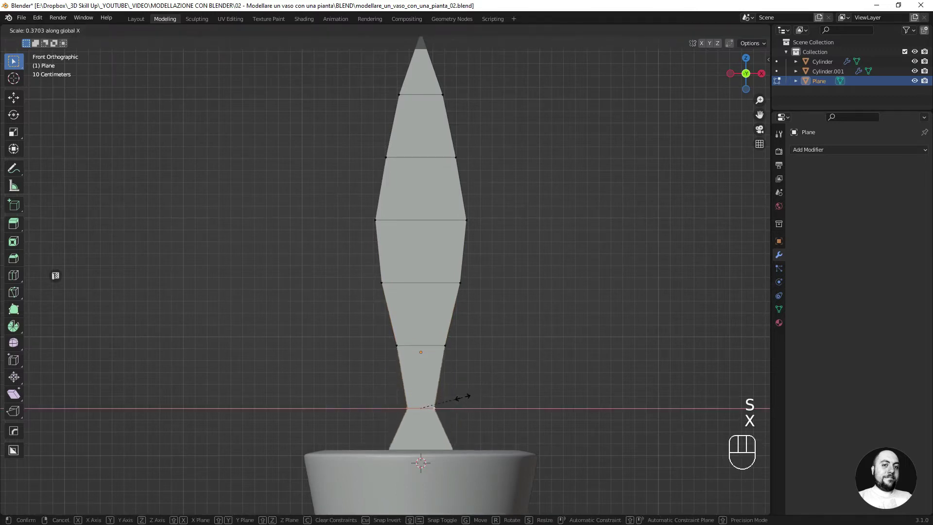
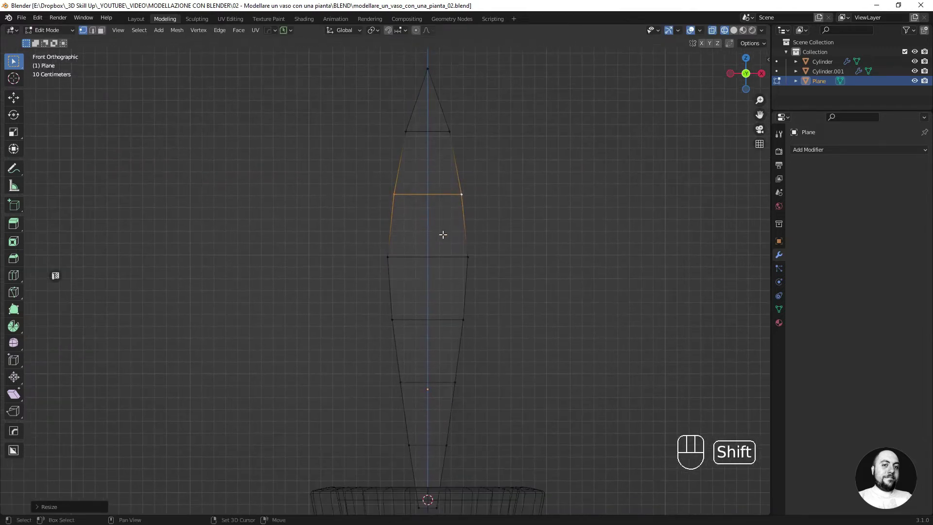
# - Return to solid shading in Object Mode and inspect the leaf blade from around it
pyautogui.press('Tab')
pyautogui.press('shift+z')
pyautogui.moveTo(393, 238); pyautogui.dragTo(454, 250)
pyautogui.middleClick(434, 247)
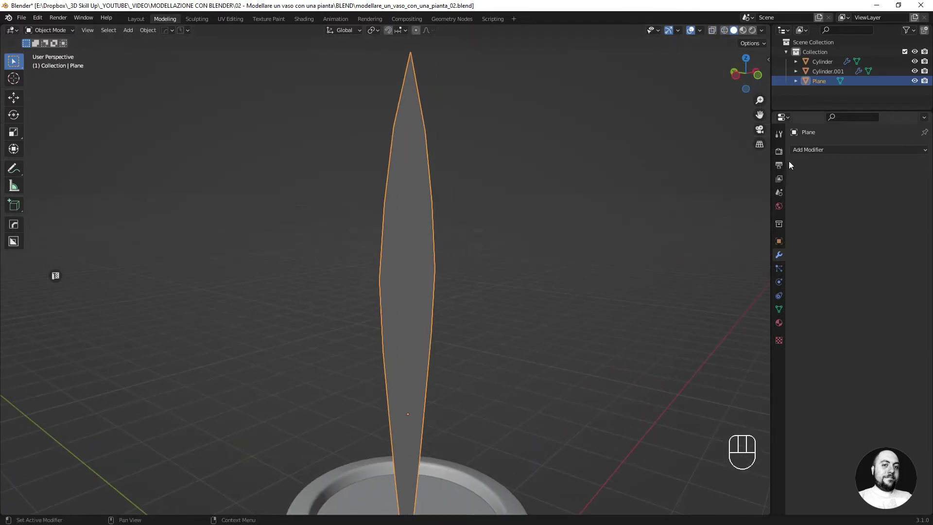
pyautogui.click(811, 155)
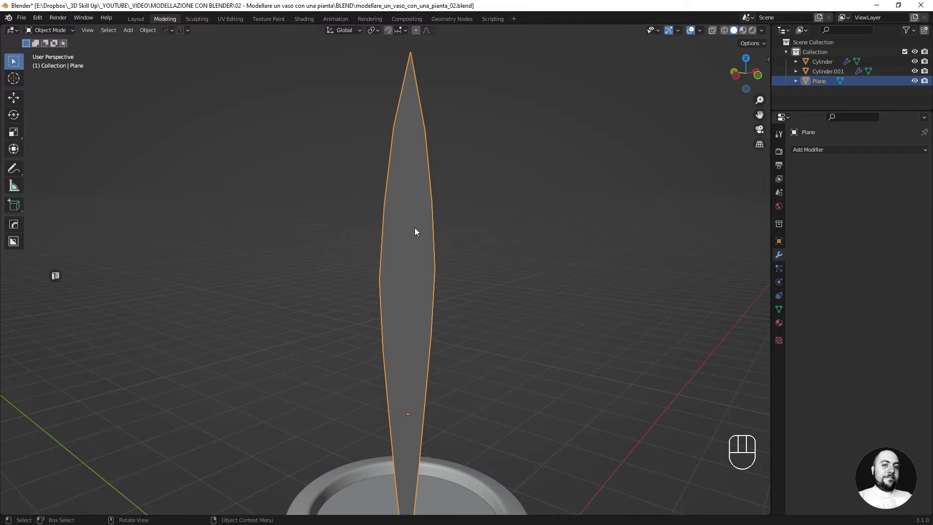
# - Apply the leaf's scale and give it a Solidify modifier with 0.021 m thickness
pyautogui.press('ctrl+a')
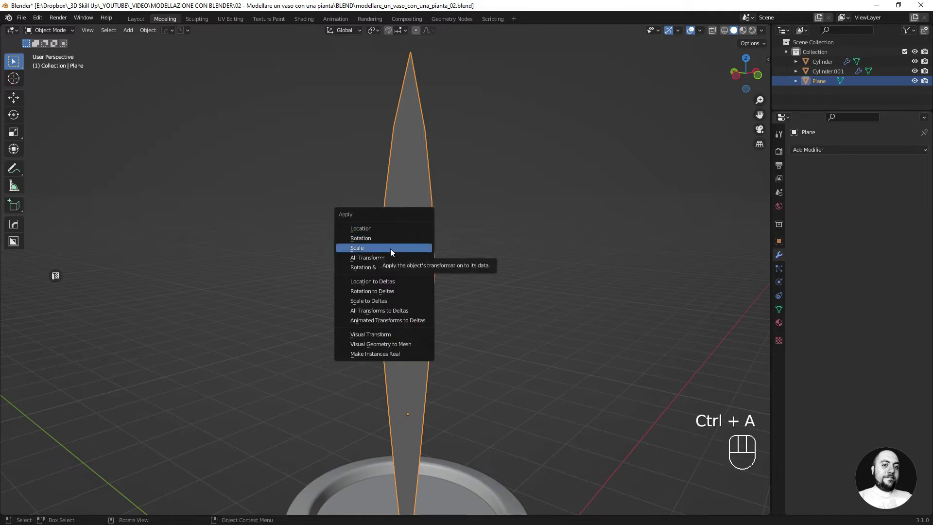
pyautogui.moveTo(807, 153); pyautogui.dragTo(740, 318)
pyautogui.moveTo(461, 285); pyautogui.dragTo(447, 268)
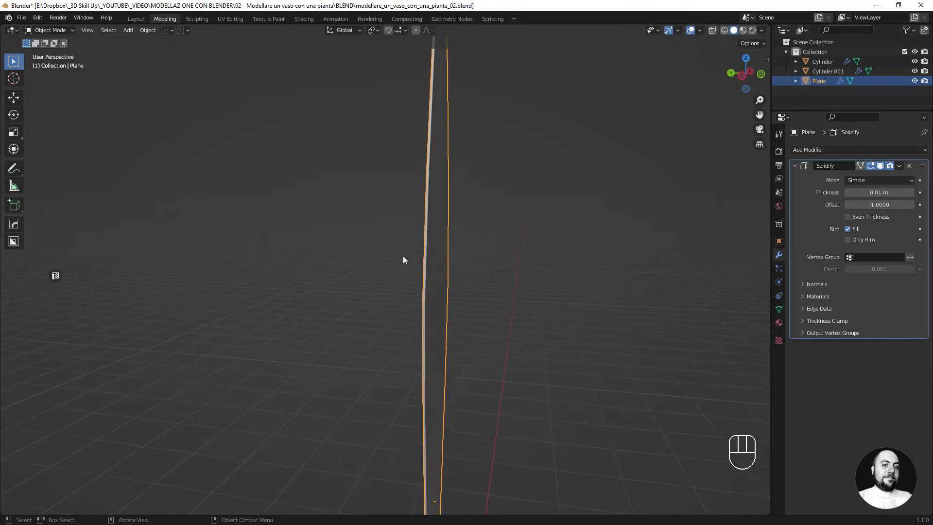
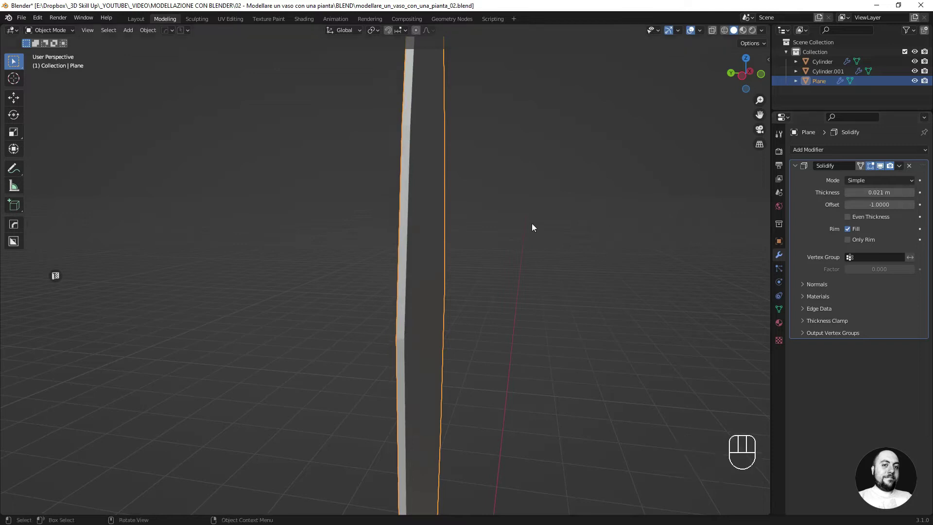
pyautogui.moveTo(487, 240); pyautogui.dragTo(473, 248)
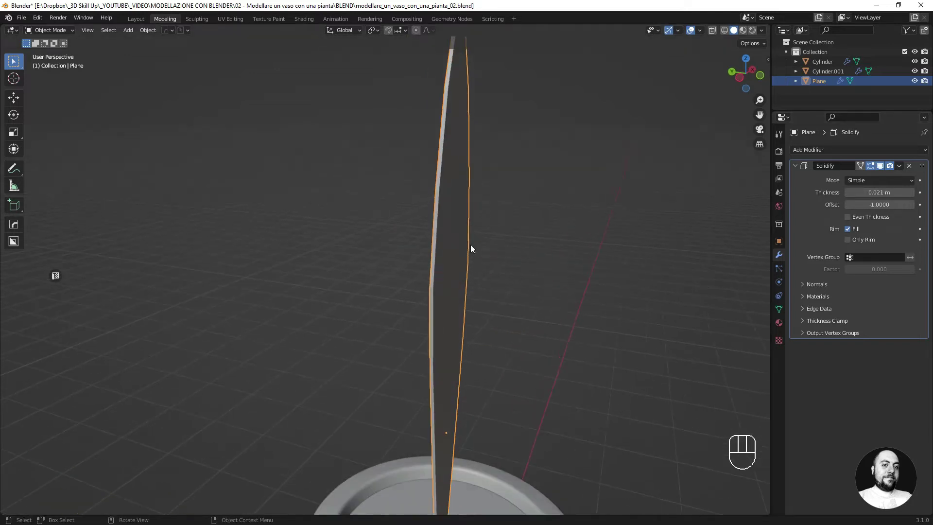
# - Add level-2 subdivision smoothing to the leaf and reopen its mesh for editing
pyautogui.press('ctrl+2')
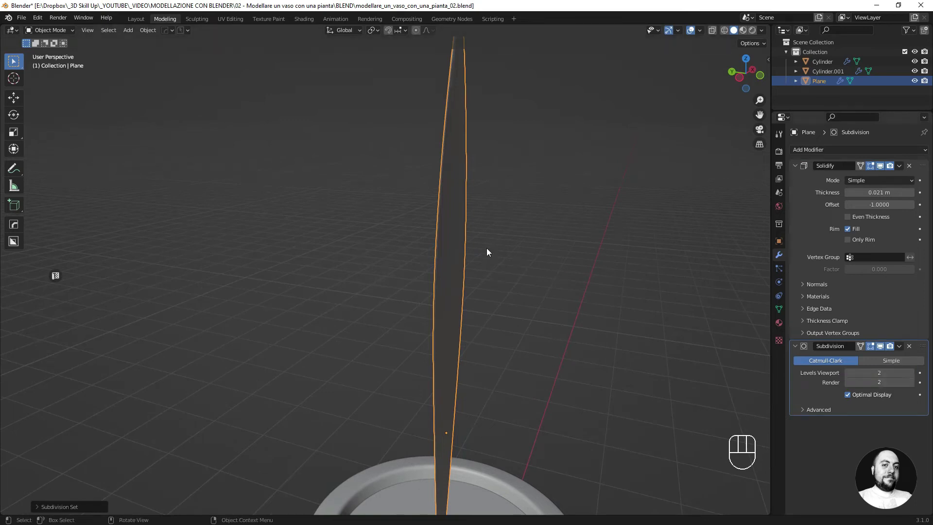
pyautogui.moveTo(447, 236); pyautogui.dragTo(460, 231)
pyautogui.press('Tab')
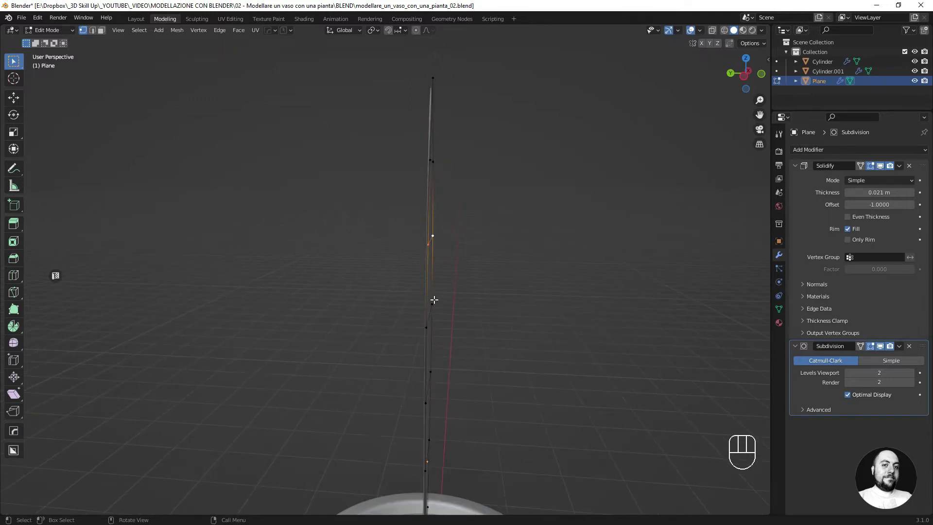
# - Apply the Solidify modifier so the leaf's thickness becomes real geometry
pyautogui.press('Tab')
pyautogui.click(805, 184)
pyautogui.press('ctrl+a')
pyautogui.press('Tab')
# - Start a loop cut on the leaf, face it from the front and reopen vertex editing
pyautogui.press('Tab')
pyautogui.press('ctrl+r')
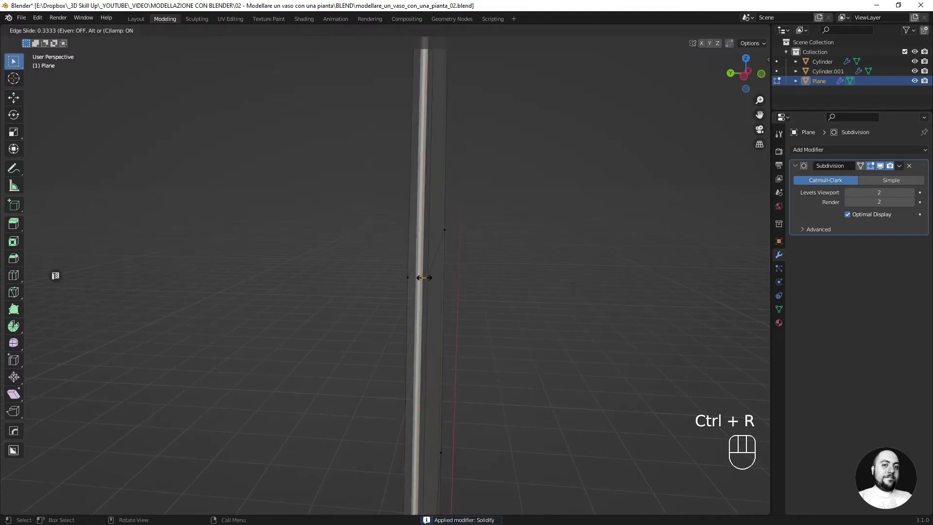
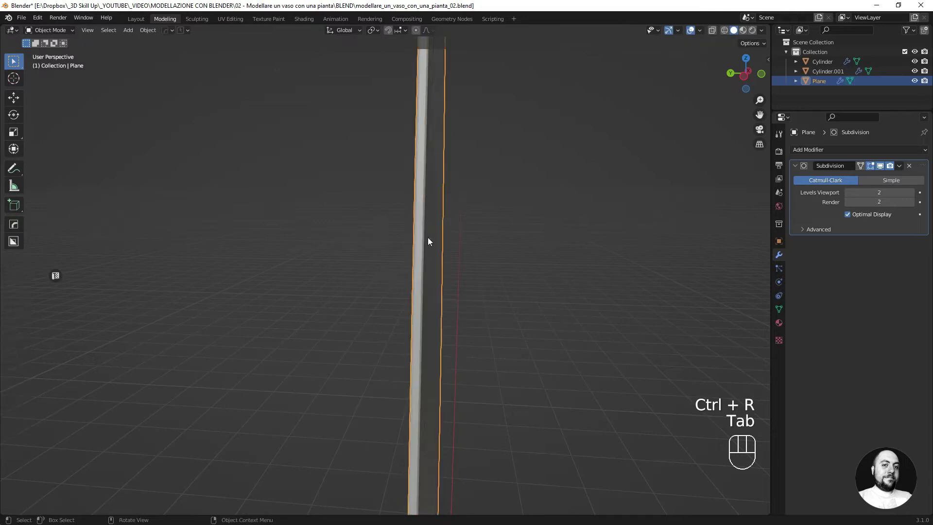
pyautogui.moveTo(419, 270); pyautogui.dragTo(343, 281)
pyautogui.press('Tab')
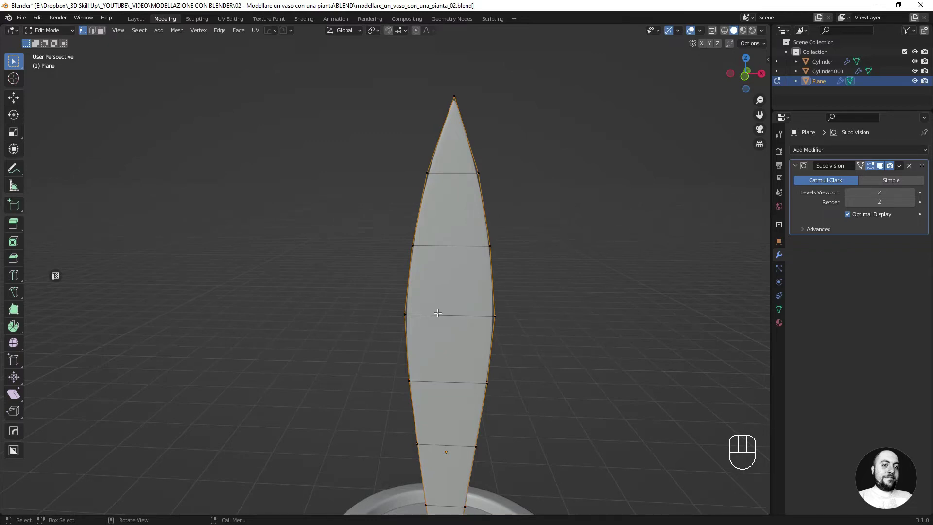
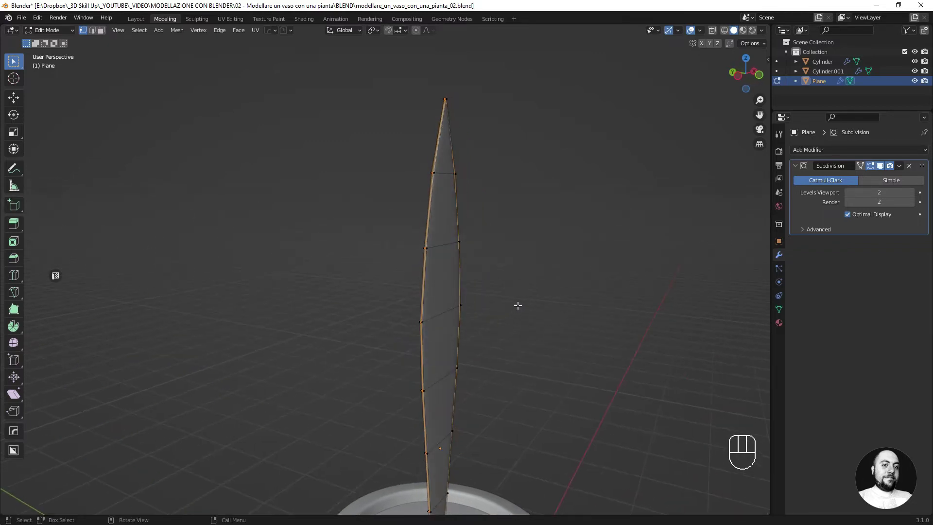
# - From the right side view, move the leaf's vertices to curve it into an arching, tapering blade
pyautogui.press('KP_3')
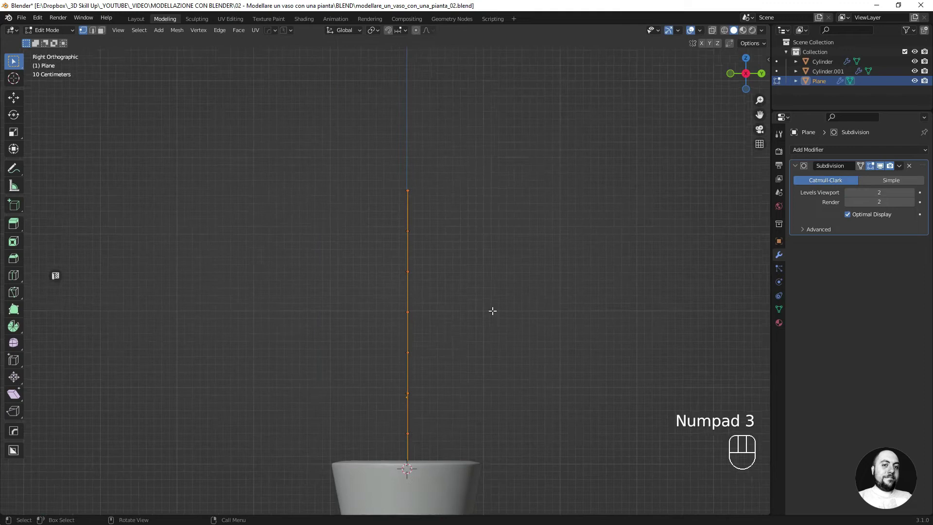
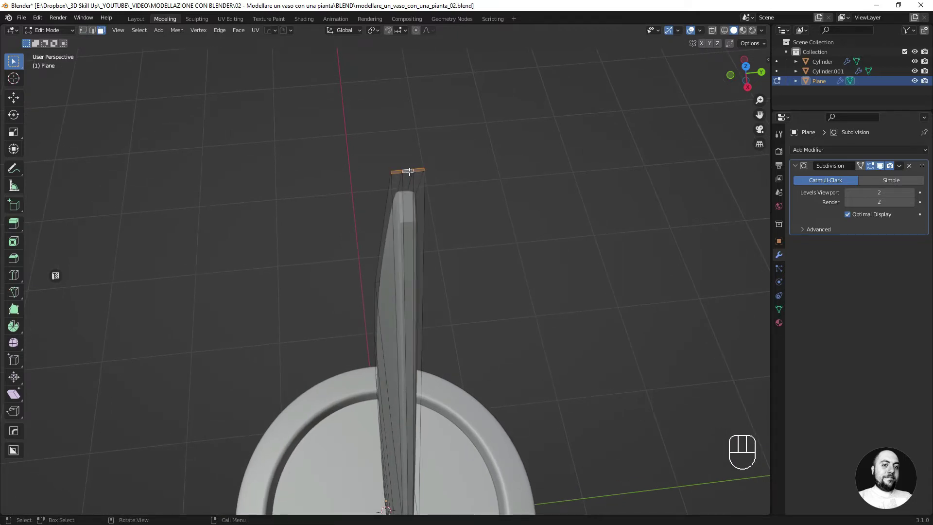
pyautogui.press('KP_3')
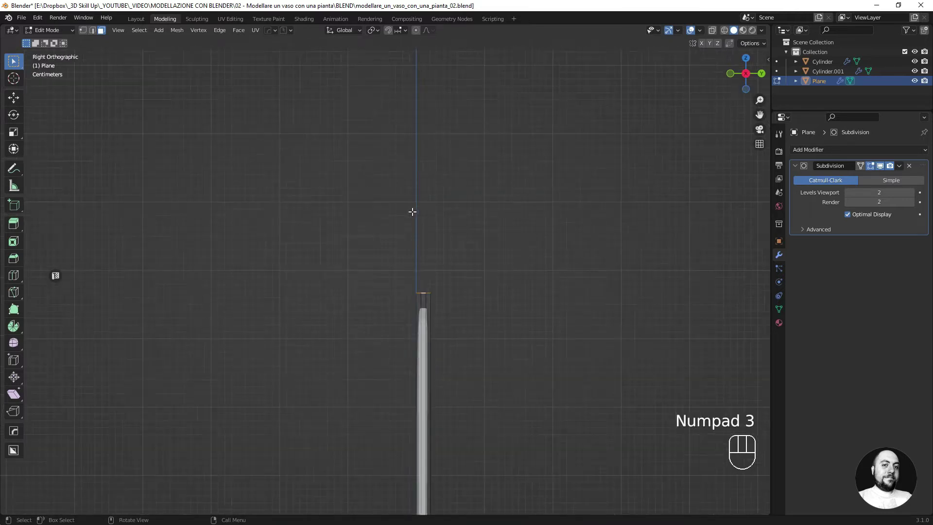
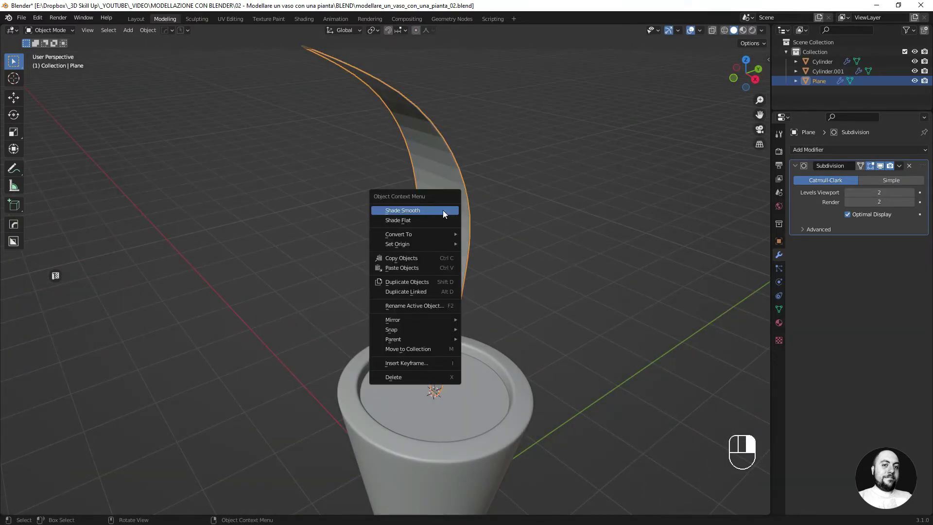
# - Shade the leaf smooth and add a loop cut near its base
pyautogui.moveTo(447, 327); pyautogui.dragTo(461, 261)
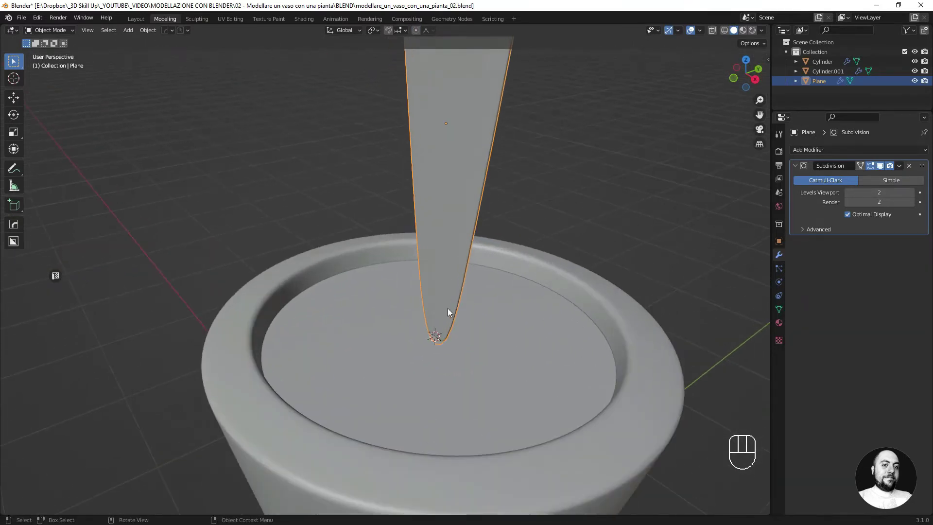
pyautogui.press('Tab')
pyautogui.press('ctrl+r')
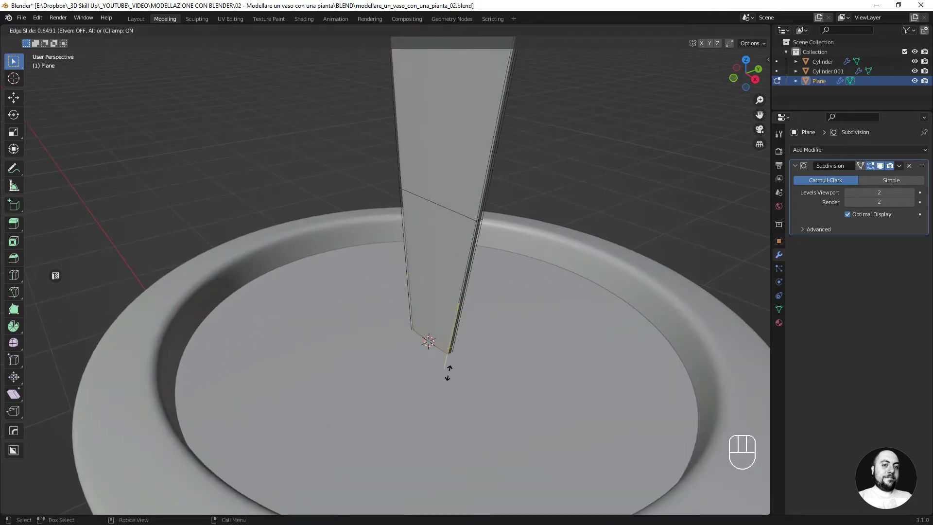
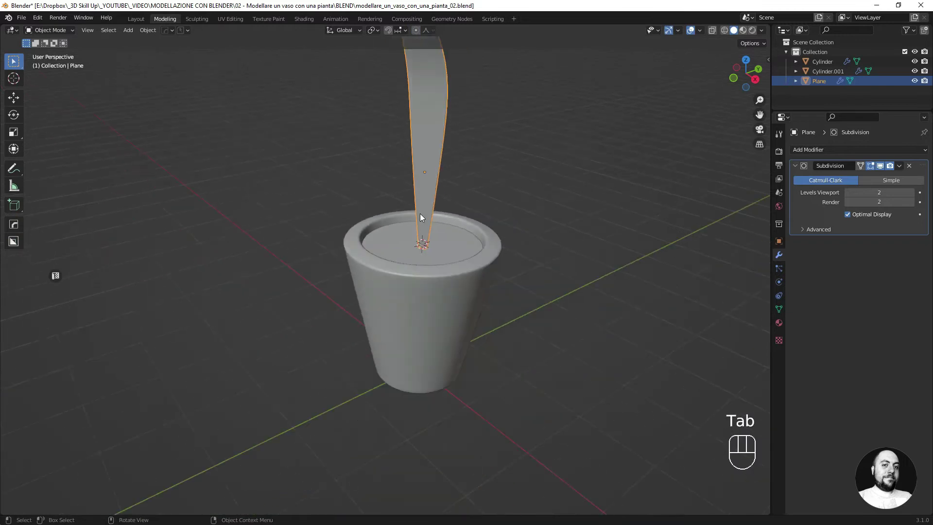
# - Orbit around the pot and leaf, then look at them from directly above
pyautogui.moveTo(419, 201); pyautogui.dragTo(424, 279)
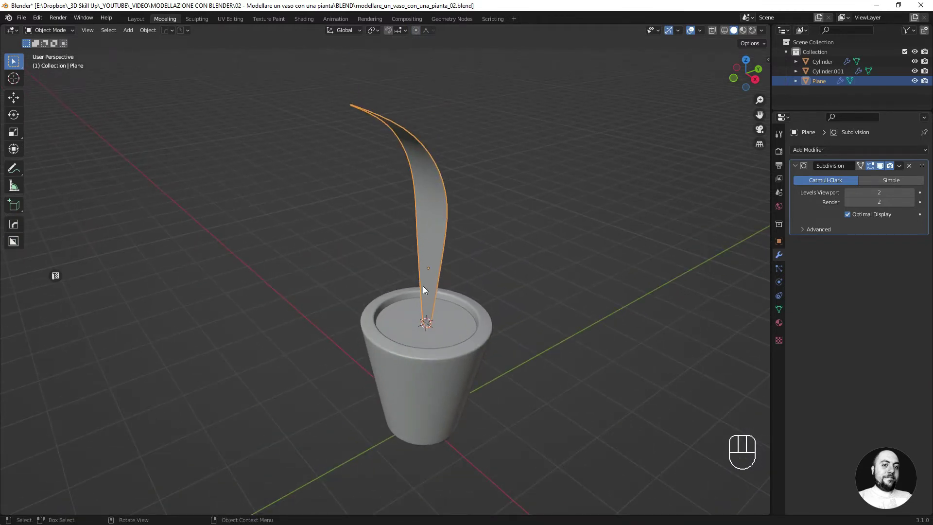
pyautogui.press('KP_7')
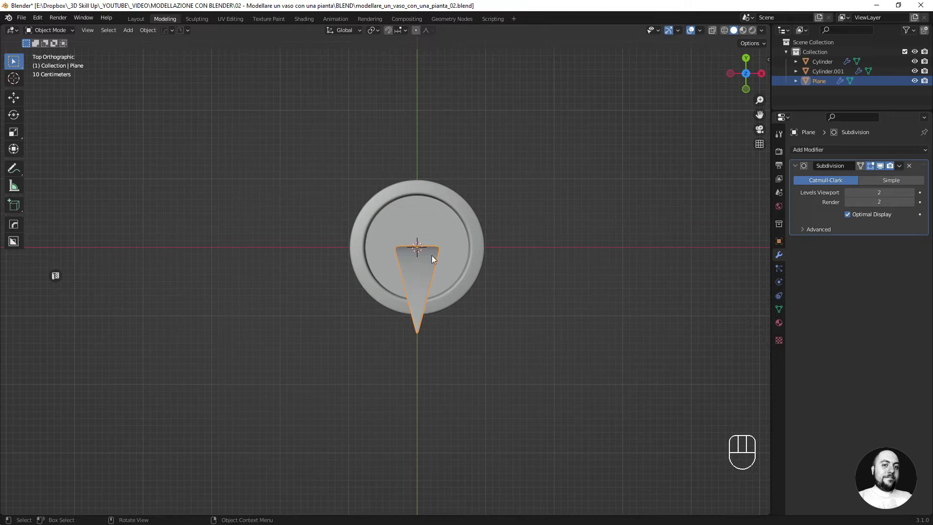
# - Snap the 3D cursor to the centre of the soil disc via Cursor to Selected in Edit Mode
pyautogui.press('shift+d')
pyautogui.press('y')
pyautogui.moveTo(431, 291); pyautogui.dragTo(449, 247)
pyautogui.press('Tab')
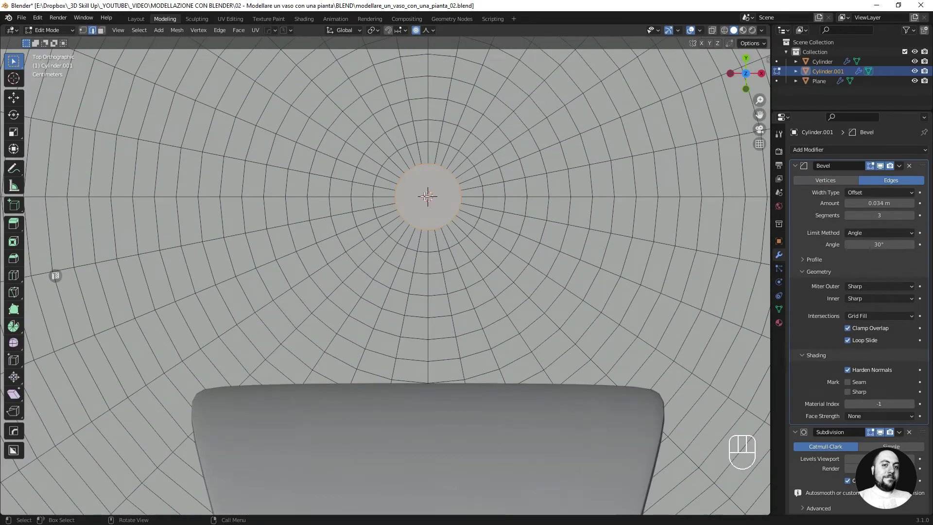
pyautogui.press('shift+s')
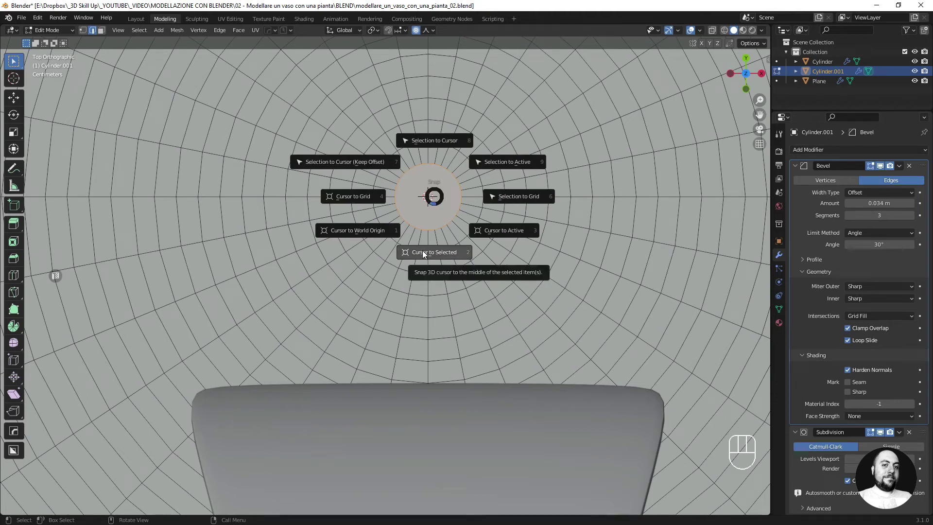
pyautogui.press('Tab')
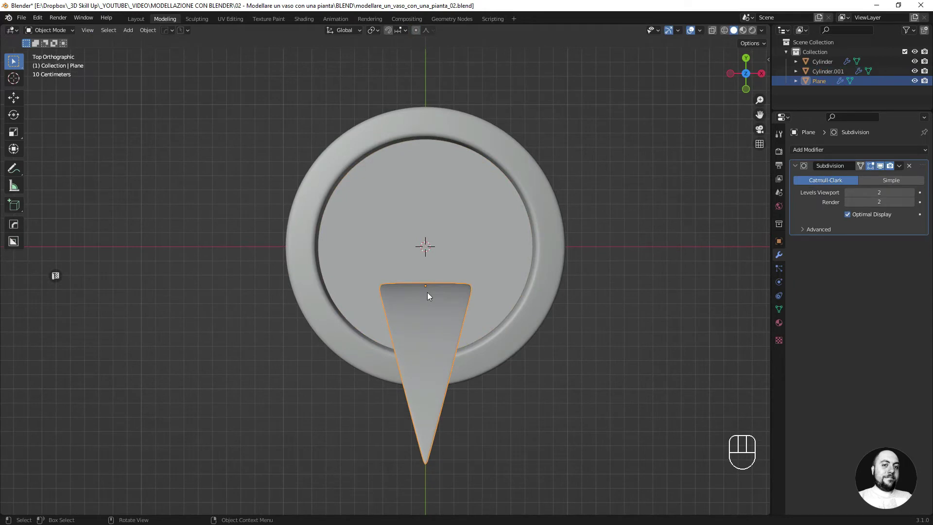
# - Duplicate the leaf and set the Transform Pivot Point to the 3D cursor, undoing the misplaced rotation
pyautogui.press('shift+d')
pyautogui.click(430, 296)
pyautogui.press('r')
pyautogui.press('z')
pyautogui.click(479, 284)
pyautogui.press('ctrl+z')
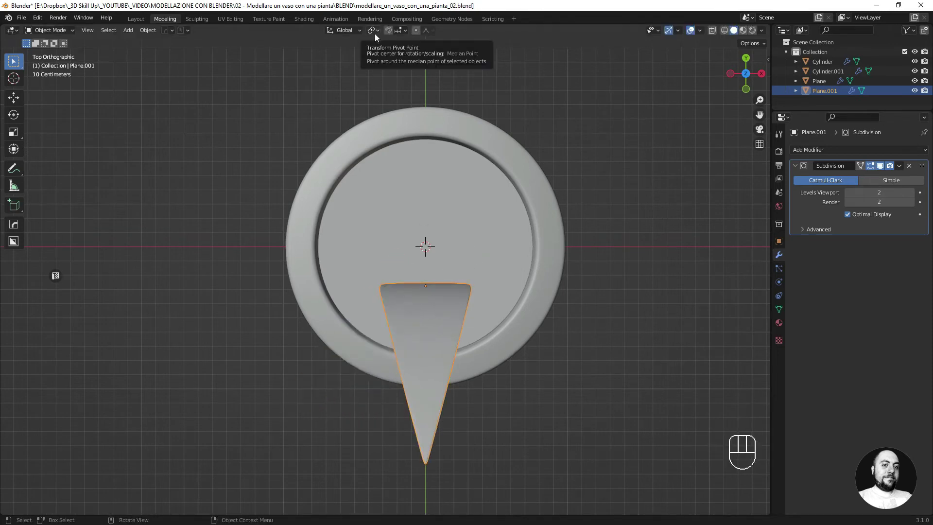
pyautogui.moveTo(377, 38); pyautogui.dragTo(388, 53)
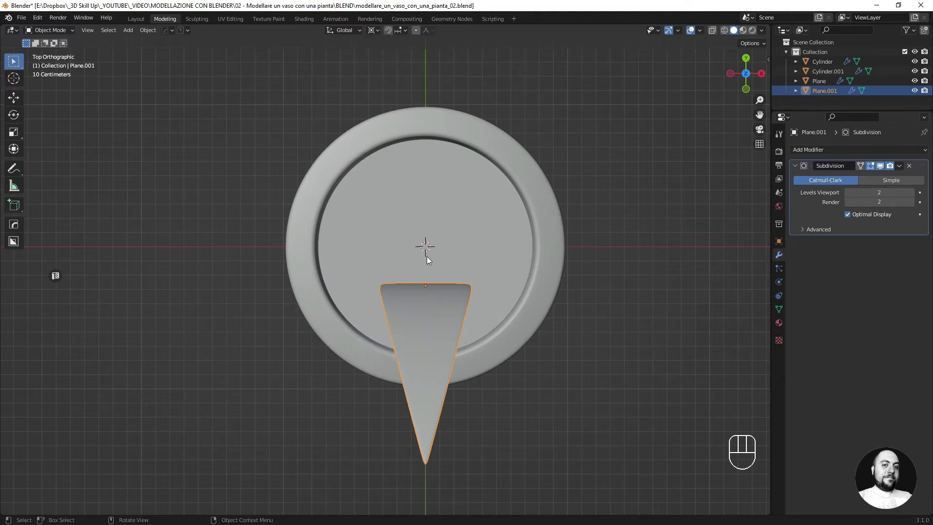
# - Duplicate the leaf repeatedly, rotating each copy around Z about the pot centre so they fan out
pyautogui.press('shift+d')
pyautogui.press('r')
pyautogui.press('z')
pyautogui.click(468, 233)
pyautogui.press('shift+d')
pyautogui.press('r')
pyautogui.press('z')
pyautogui.click(388, 172)
pyautogui.press('shift+d')
# - Rotate the last leaf copy into place, then scale selected leaves taller along Z
pyautogui.press('r')
pyautogui.press('z')
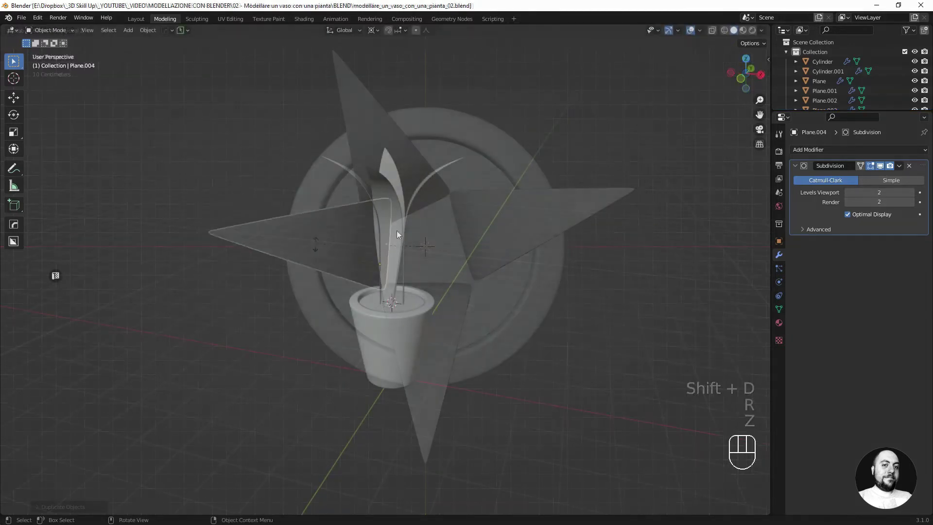
pyautogui.moveTo(431, 186); pyautogui.dragTo(424, 179)
pyautogui.moveTo(398, 158); pyautogui.dragTo(387, 169)
pyautogui.click(363, 176)
pyautogui.moveTo(372, 183); pyautogui.dragTo(388, 197)
pyautogui.press('s')
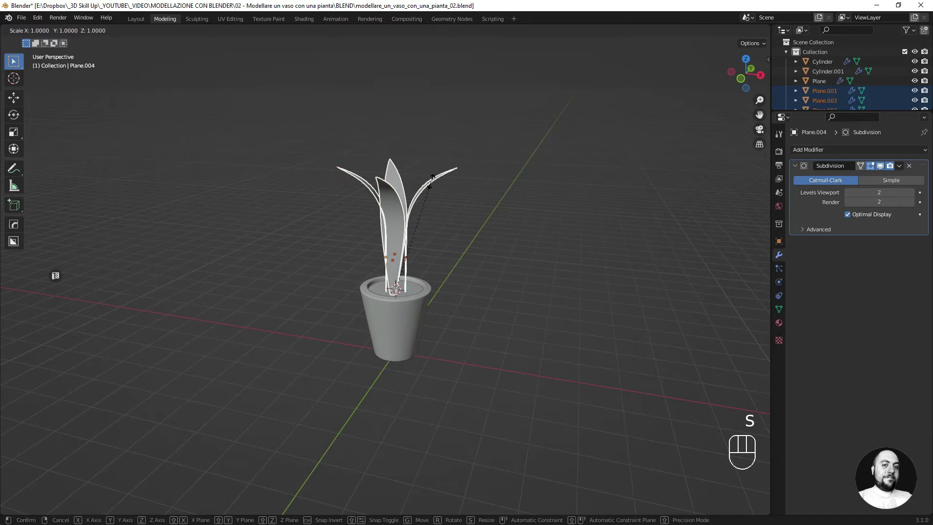
pyautogui.press('z')
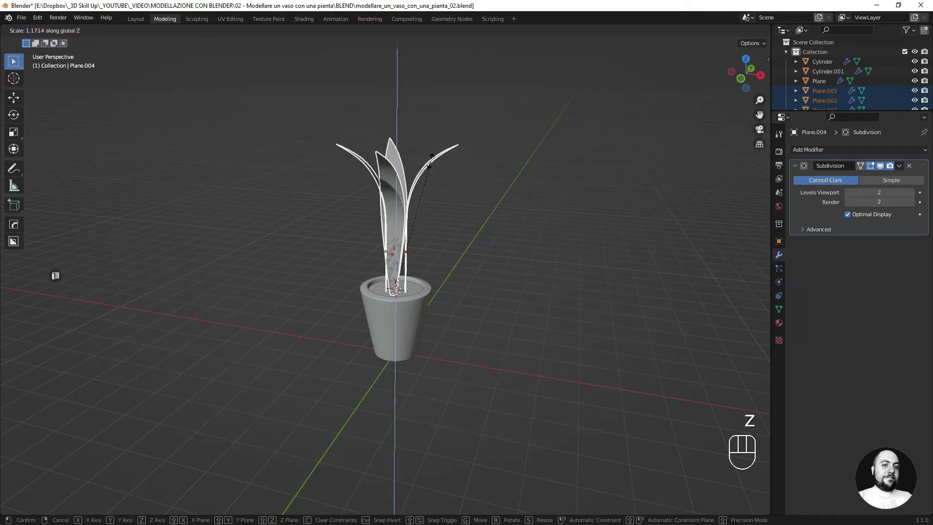
pyautogui.click(434, 143)
# - Undo and rescale other leaves along Z, then tilt a single leaf slightly to one side
pyautogui.moveTo(403, 176); pyautogui.dragTo(480, 197)
pyautogui.press('ctrl+z')
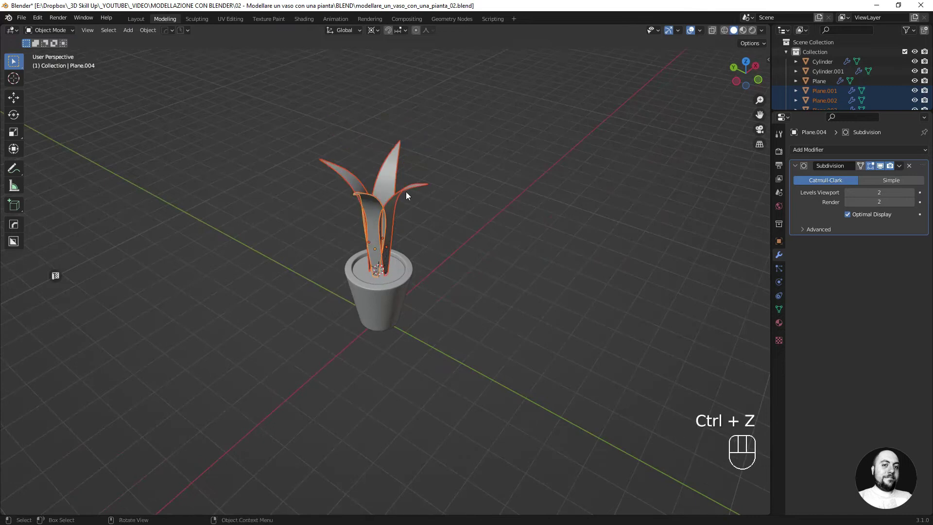
pyautogui.click(405, 194)
pyautogui.press('x')
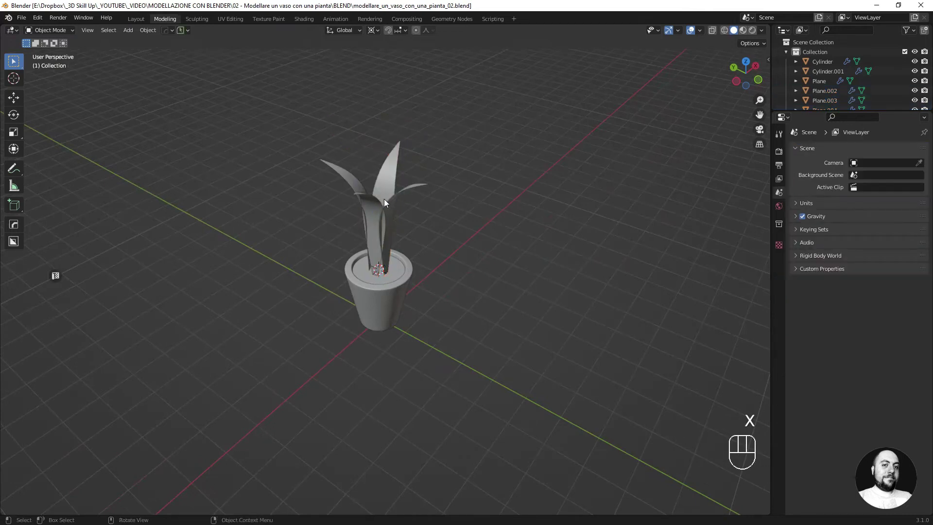
pyautogui.click(377, 205)
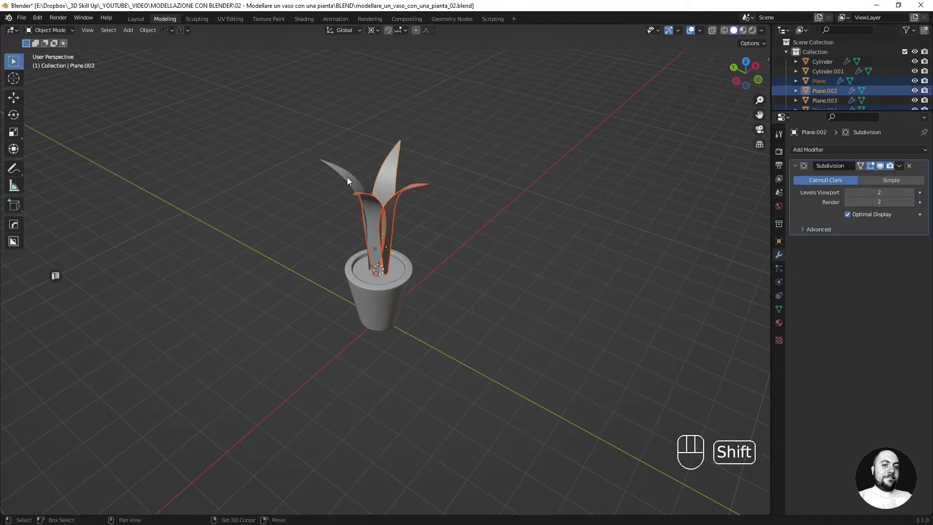
pyautogui.press('s')
pyautogui.press('z')
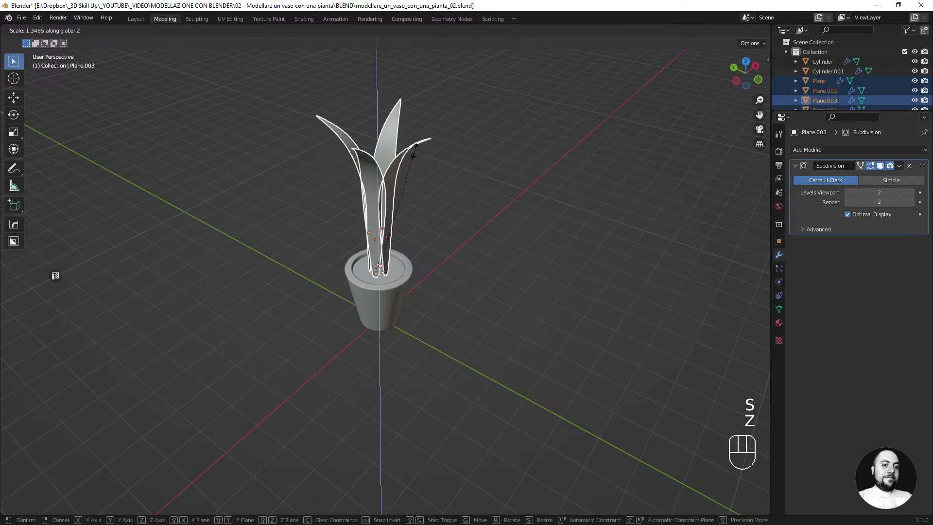
pyautogui.moveTo(416, 156); pyautogui.dragTo(408, 182)
pyautogui.moveTo(408, 182); pyautogui.dragTo(400, 217)
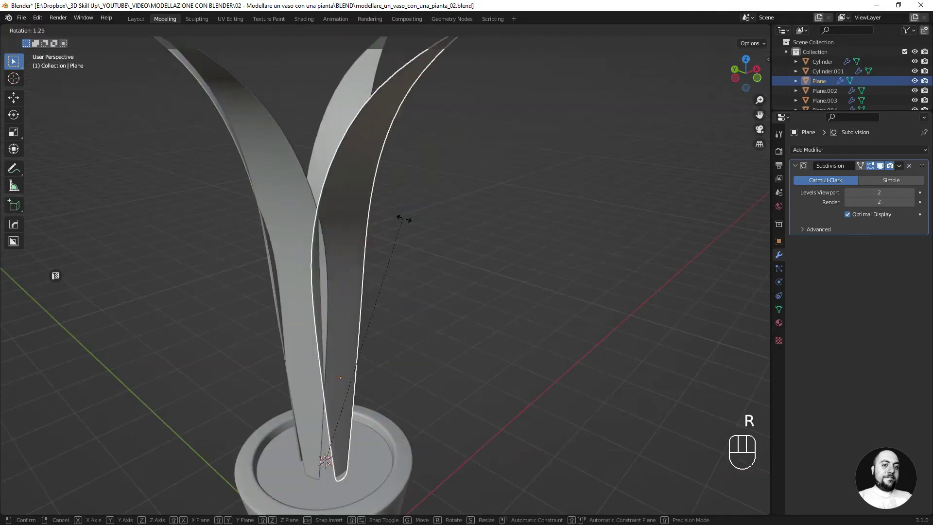